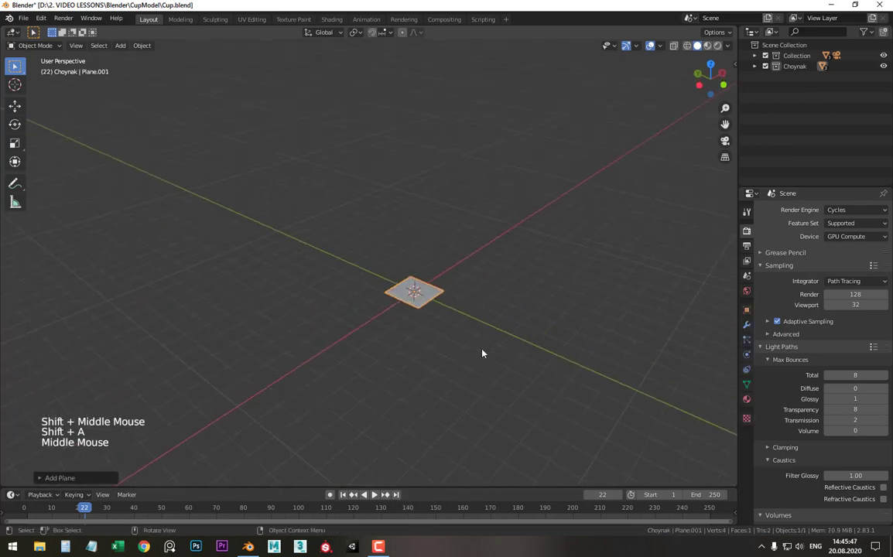
Step: Orbit around the scene and frame the plane in the viewport
middle_click(462, 306)
middle_click(536, 231)
middle_click(505, 289)
middle_click(590, 284)
middle_click(368, 373)
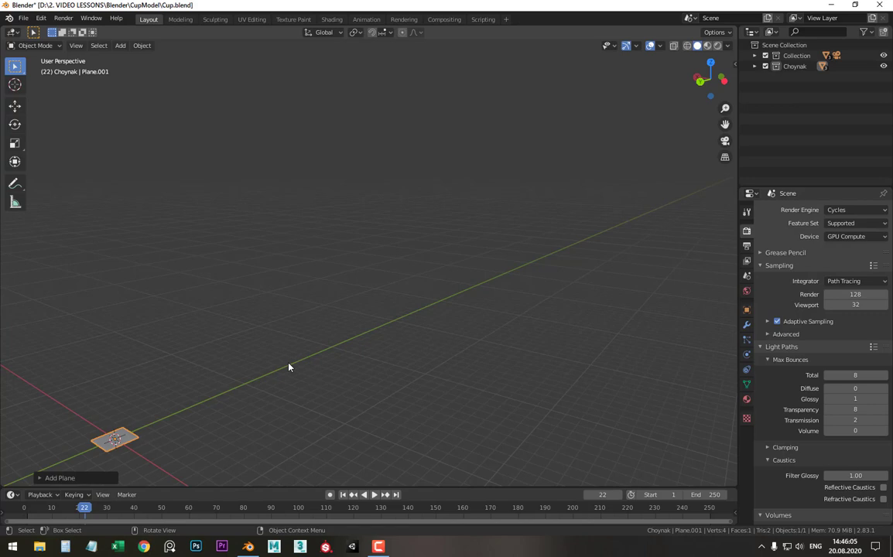
key(KP_Decimal)
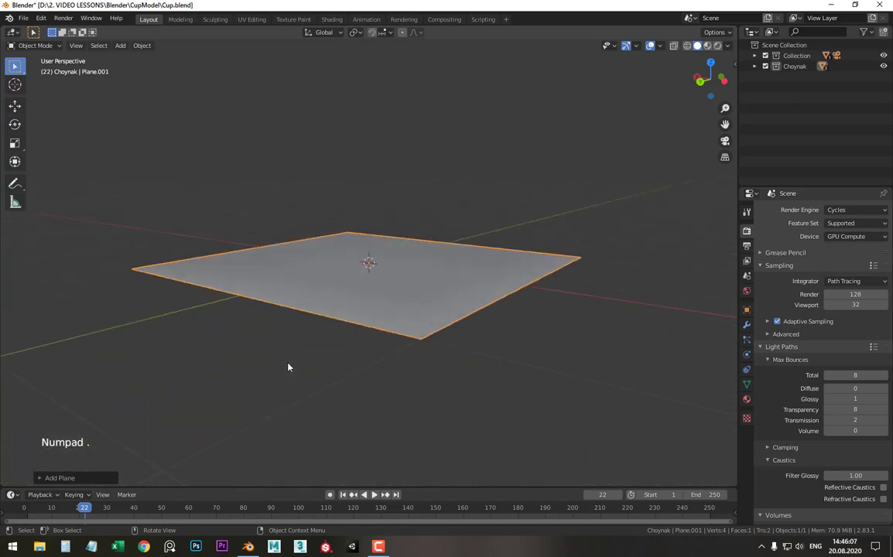
Step: Inspect the plane from the front and begin rotating it 90° upright
middle_click(339, 292)
middle_click(394, 294)
scroll(up, 3)
middle_click(359, 287)
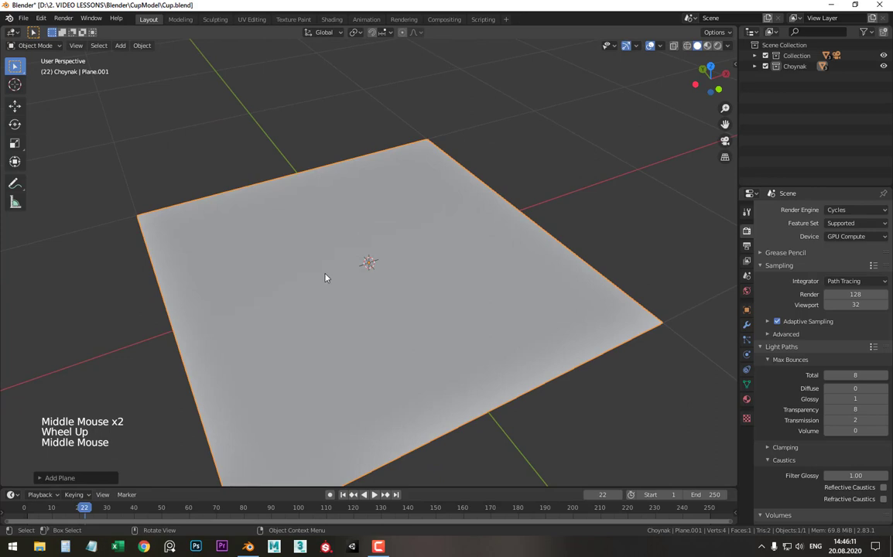
scroll(down, 3)
scroll(down, 3)
key(KP_1)
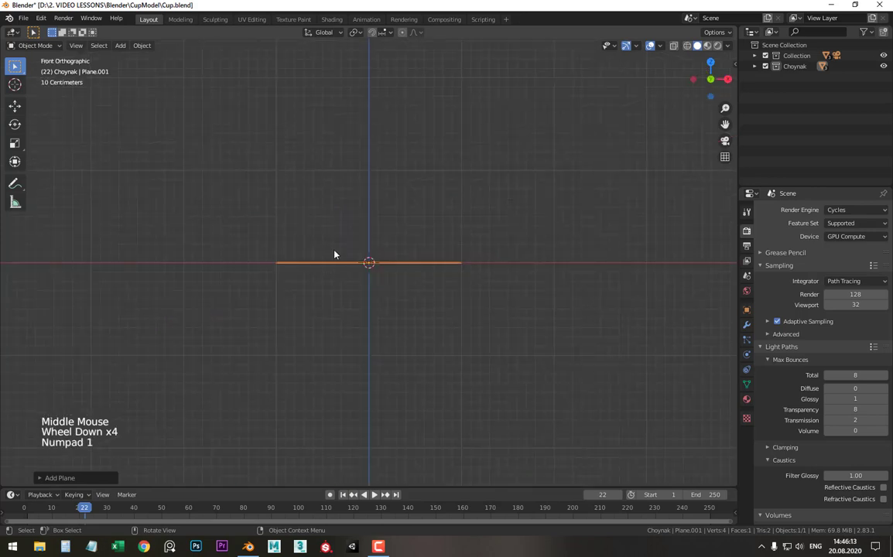
middle_click(346, 267)
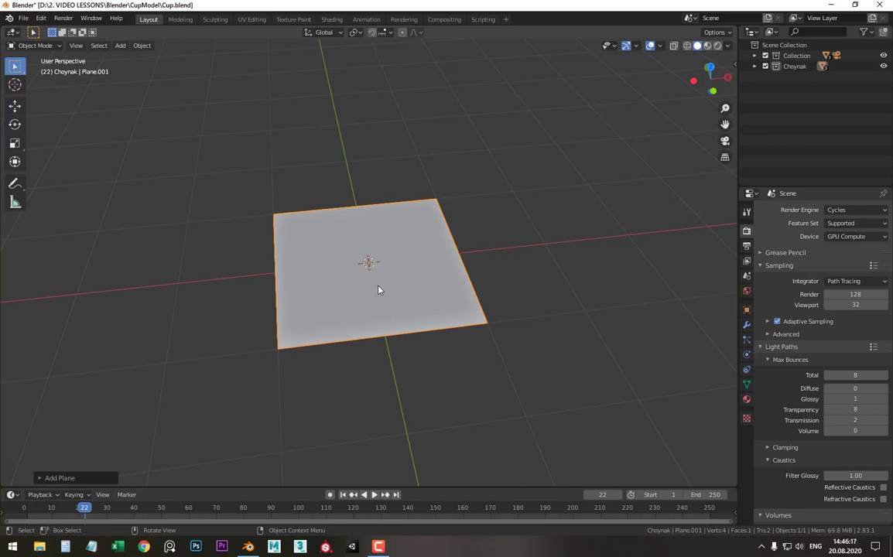
key(r)
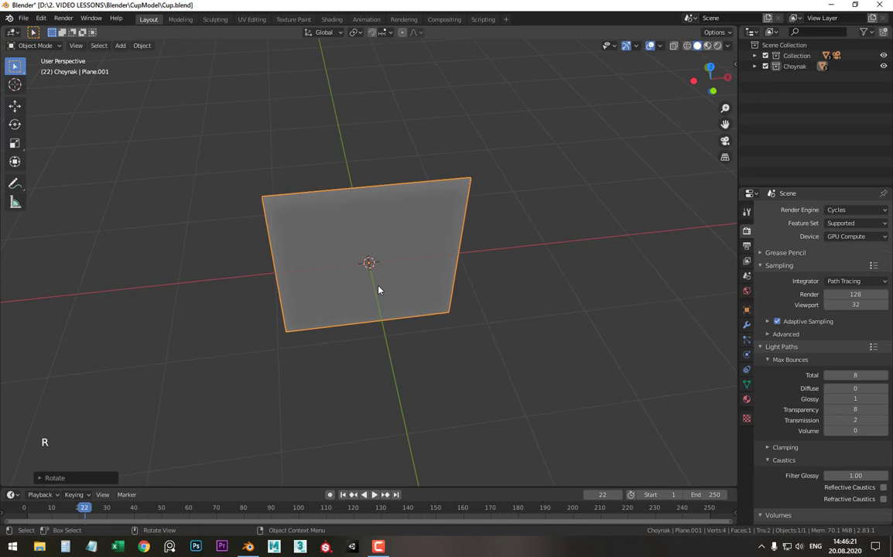
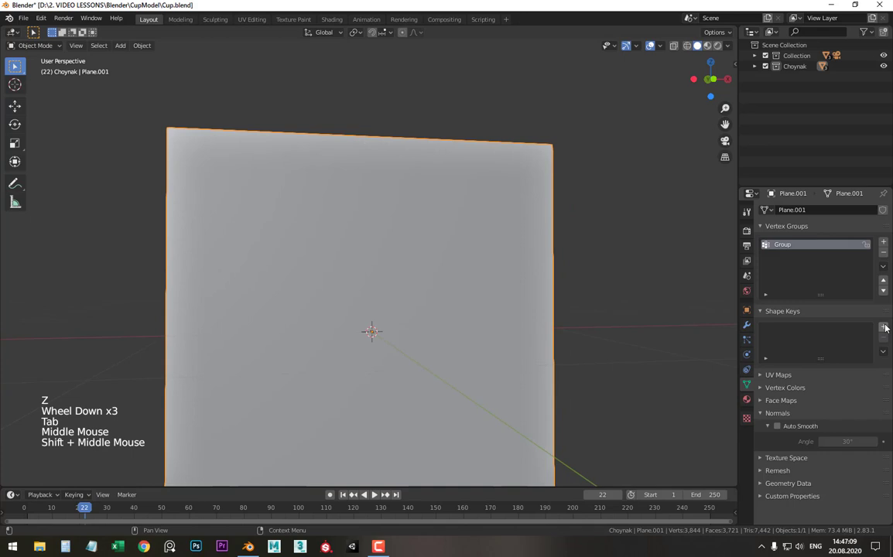
Step: Add Basis and Key 1 shape keys to the plane and view it from the front
click(888, 327)
middle_click(349, 215)
click(884, 332)
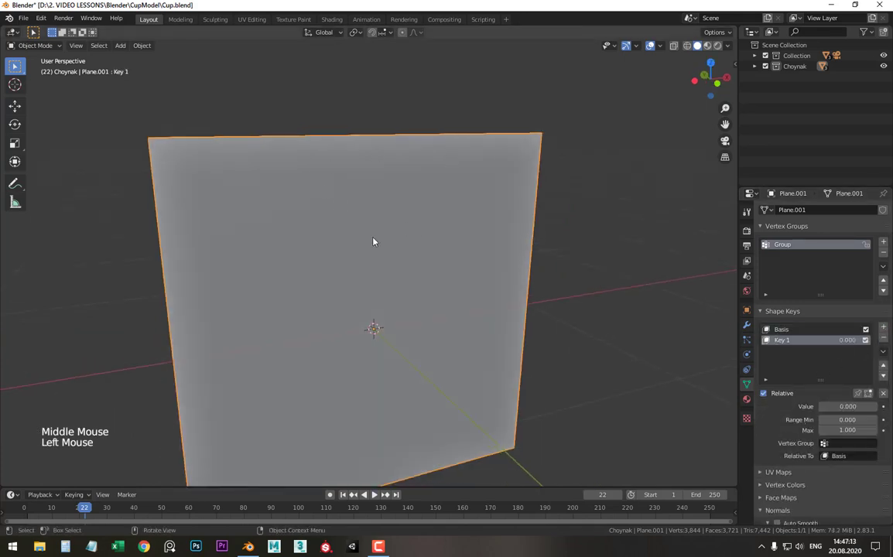
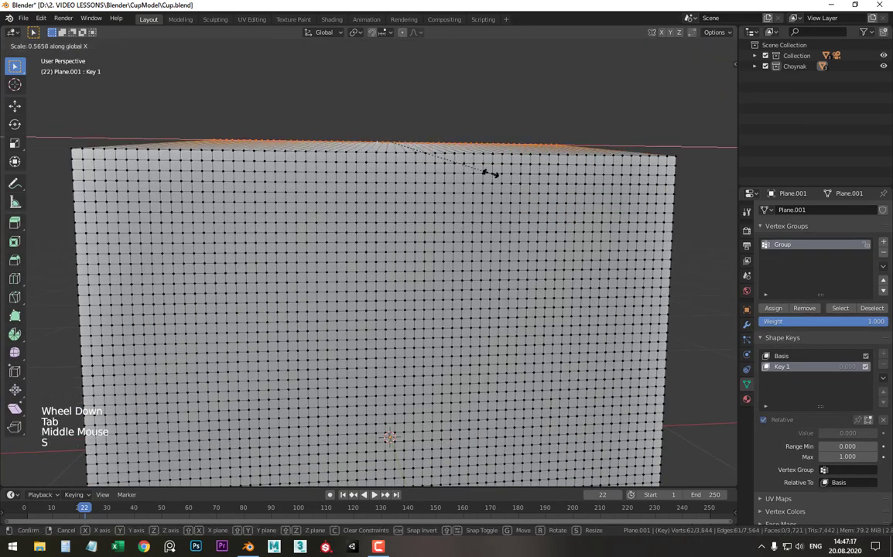
key(KP_1)
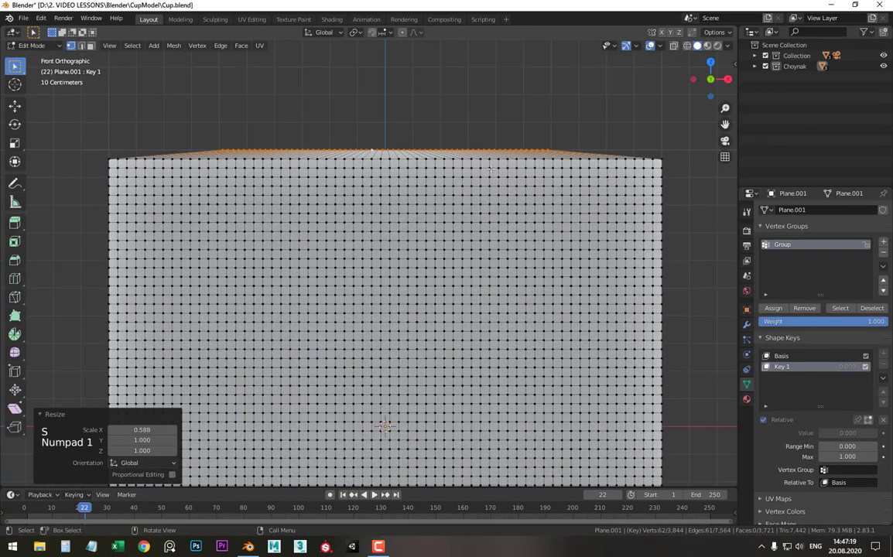
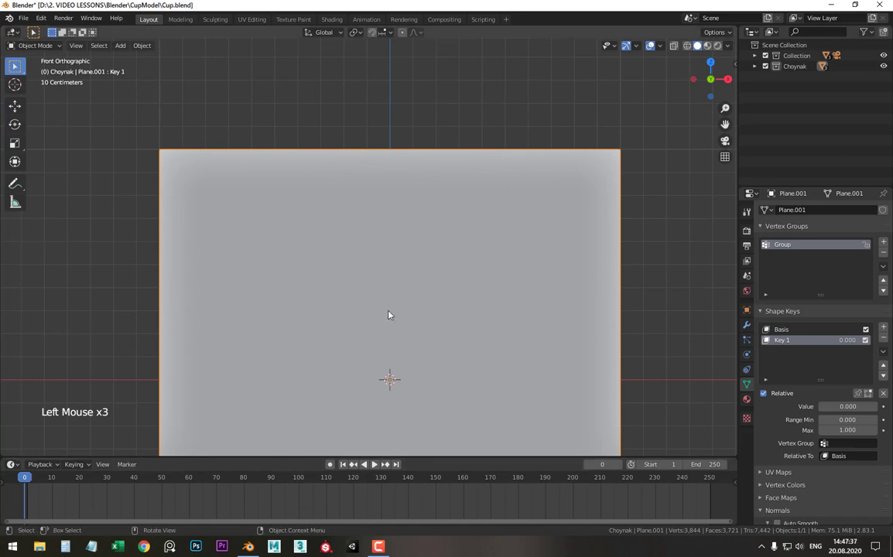
Step: Keyframe the Key 1 value at 0 on frame 0
scroll(down, 3)
middle_click(405, 221)
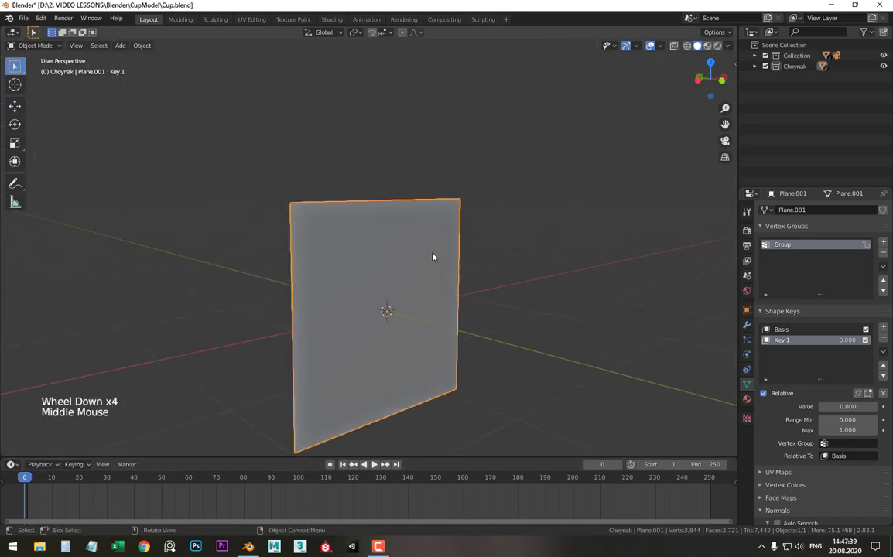
middle_click(391, 308)
click(375, 465)
key(Escape)
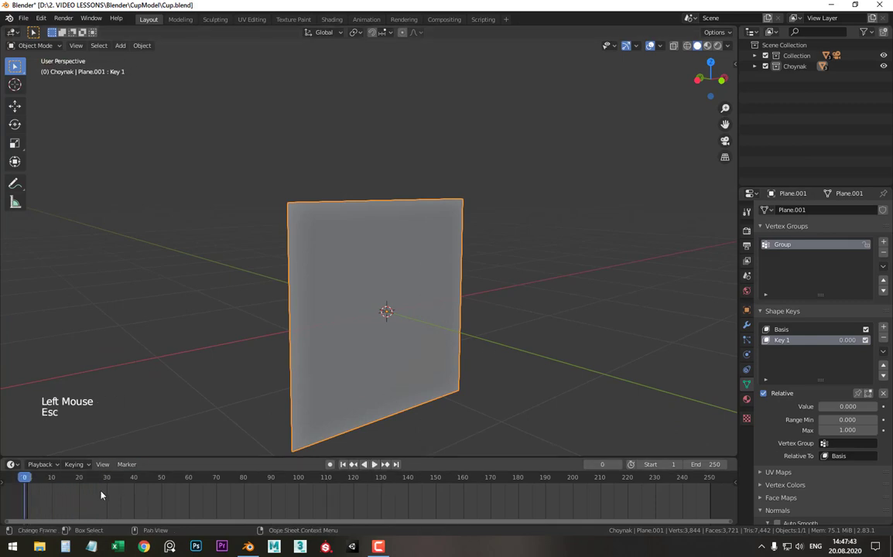
scroll(up, 3)
middle_click(442, 281)
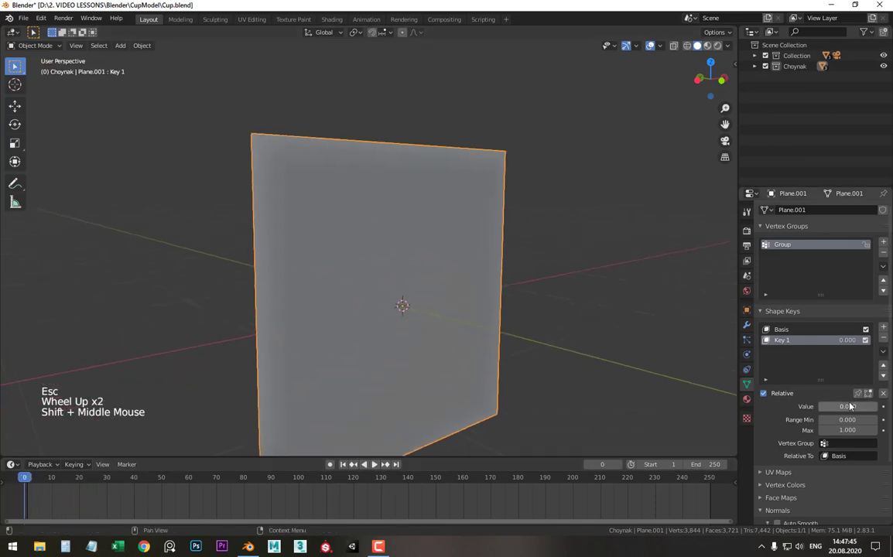
click(845, 408)
key(i)
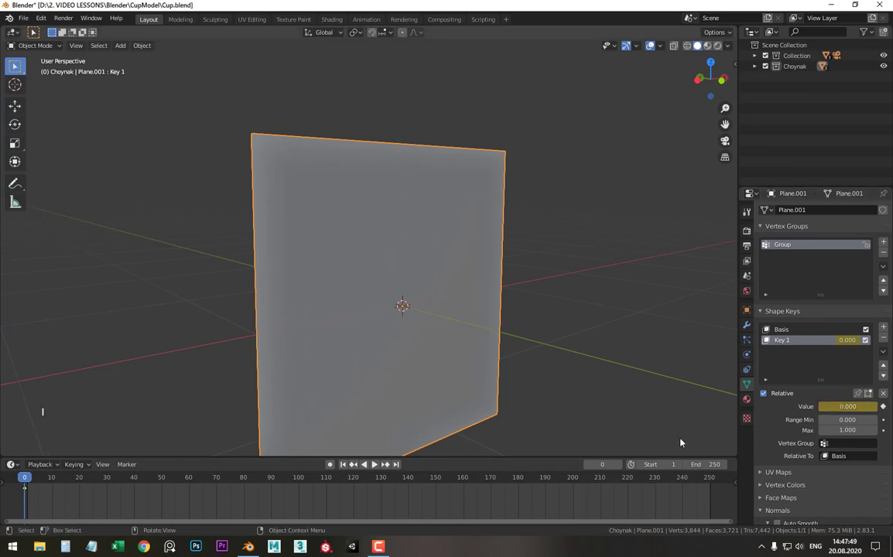
Step: Keyframe the Key 1 value at 1 on frame 40
click(51, 480)
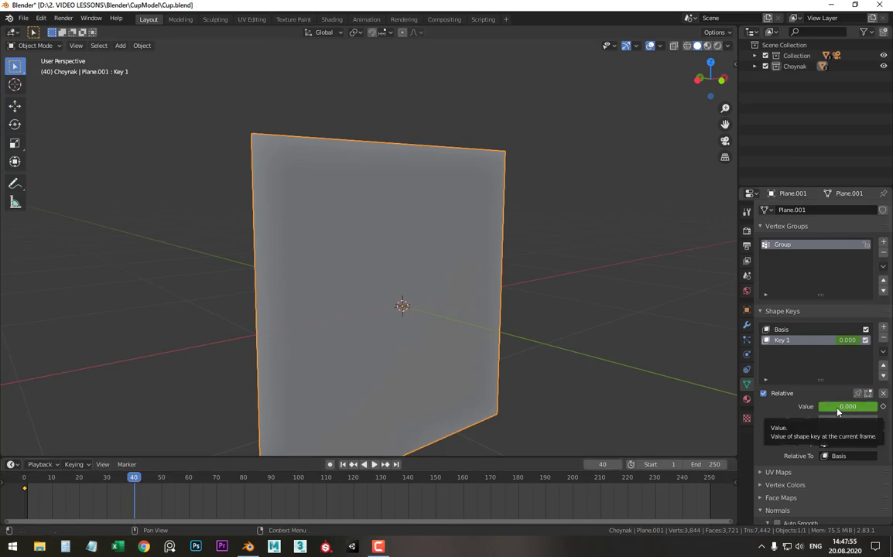
click(836, 407)
key(i)
middle_click(499, 205)
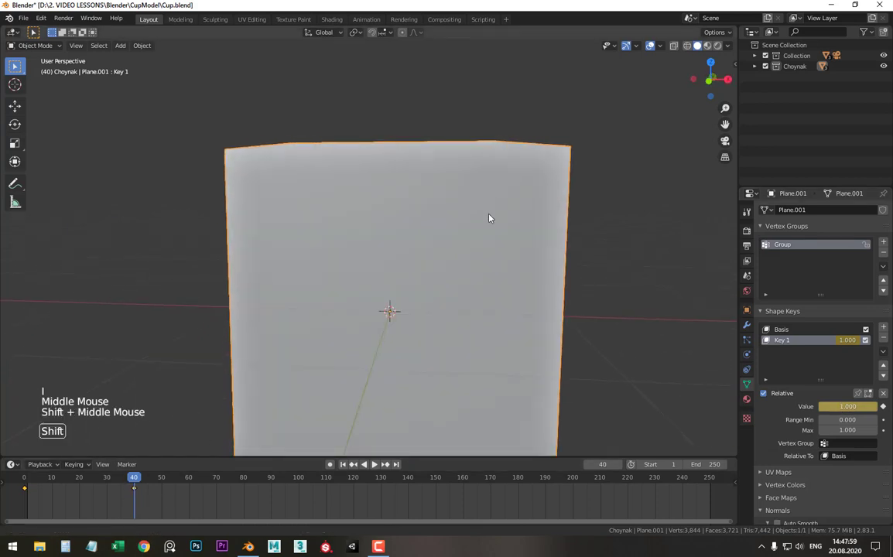
middle_click(488, 208)
scroll(up, 3)
scroll(up, 3)
Step: Preview the top-edge animation in wireframe playback, then return to the first frame
key(KP_1)
middle_click(477, 179)
key(KP_1)
key(z)
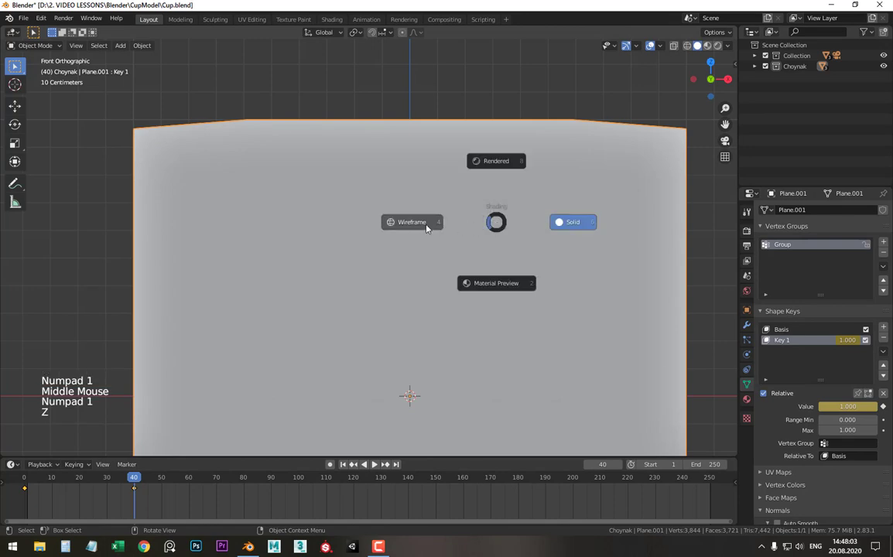
scroll(down, 3)
click(133, 480)
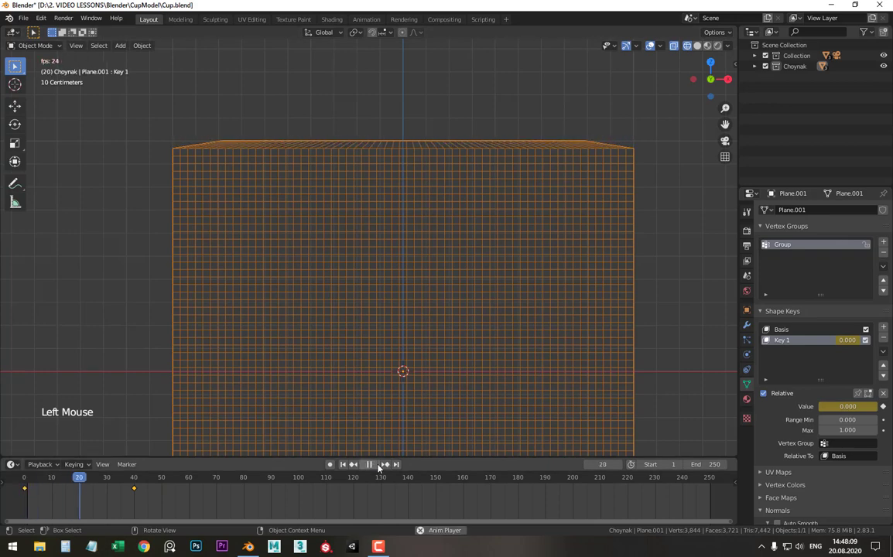
key(Escape)
middle_click(589, 239)
key(z)
scroll(down, 3)
middle_click(641, 321)
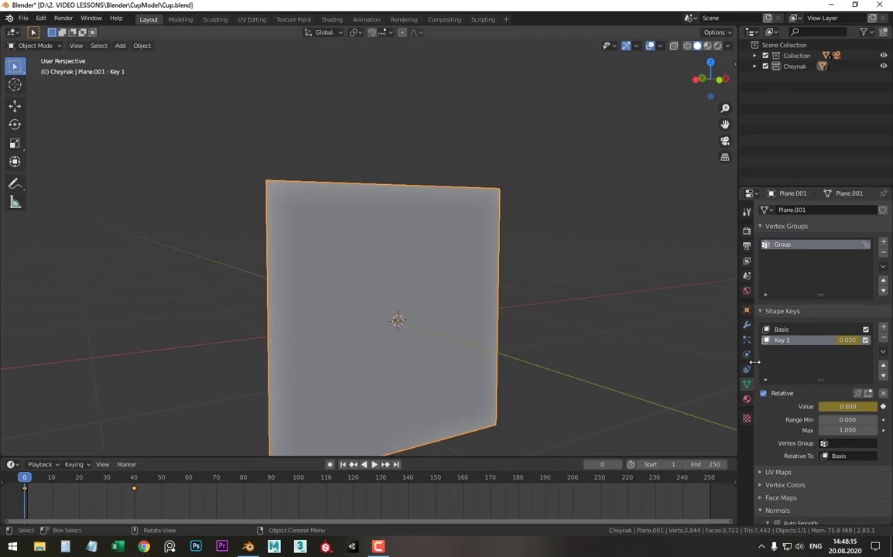
Step: Collapse the shape key panels and switch to the plane's Physics properties
click(764, 226)
click(763, 243)
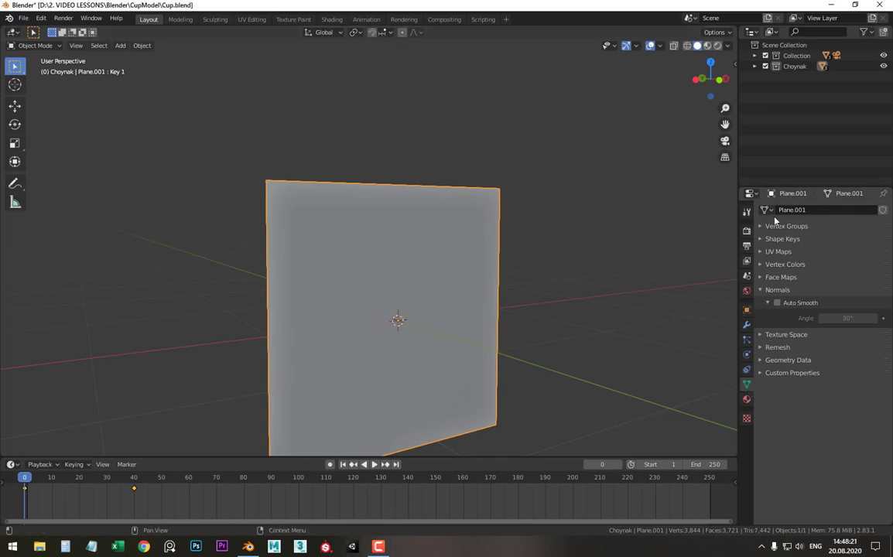
middle_click(433, 212)
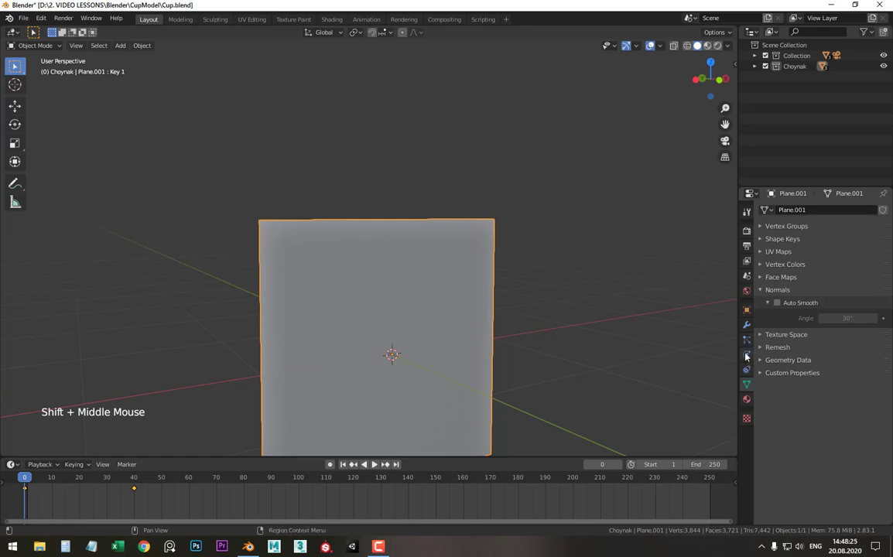
click(748, 359)
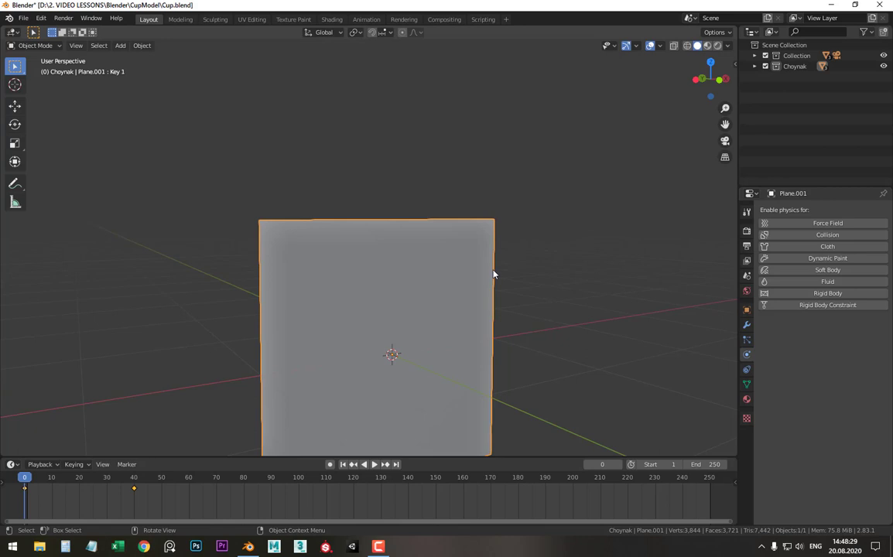
scroll(down, 3)
middle_click(502, 289)
middle_click(510, 290)
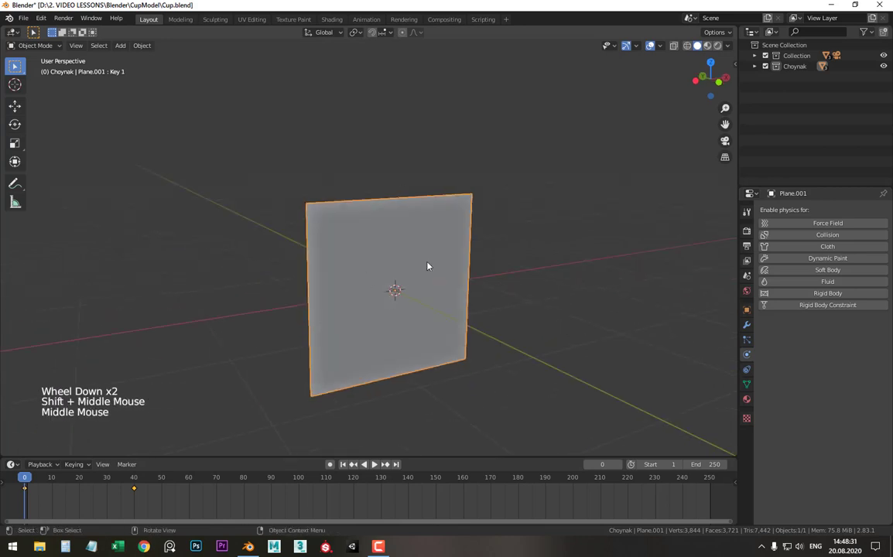
scroll(up, 3)
middle_click(439, 274)
Step: Enable Cloth physics on the plane and bring up the cloth presets list
click(836, 250)
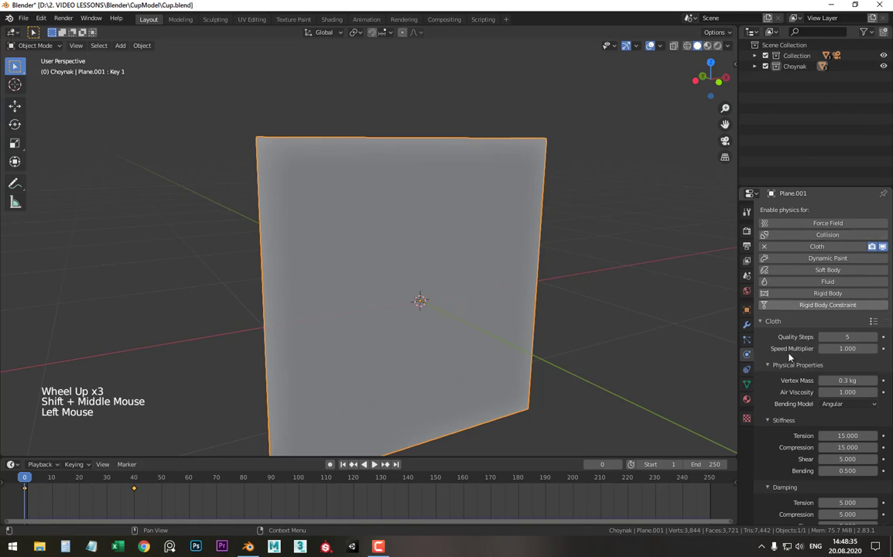
scroll(down, 3)
scroll(up, 3)
click(877, 322)
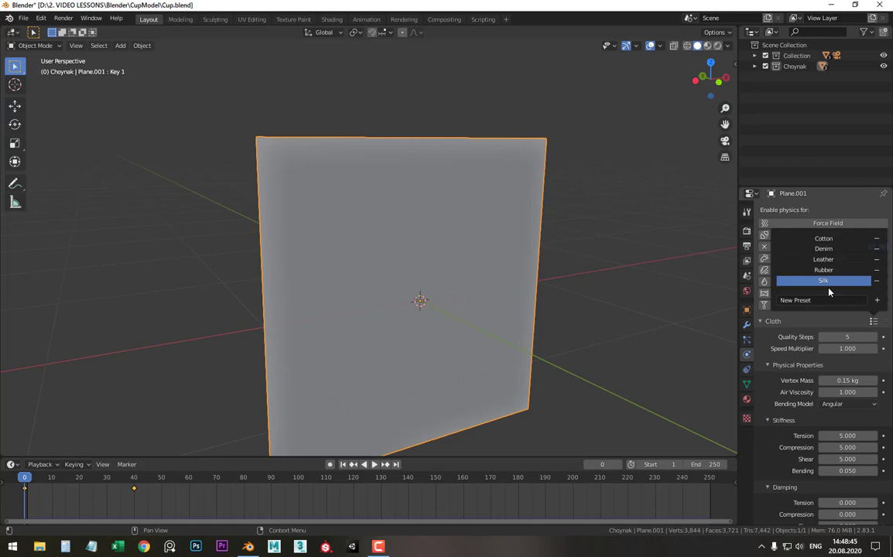
Step: Enable cloth Self Collisions with a 0.001 m distance
scroll(down, 3)
scroll(up, 3)
scroll(down, 3)
scroll(down, 3)
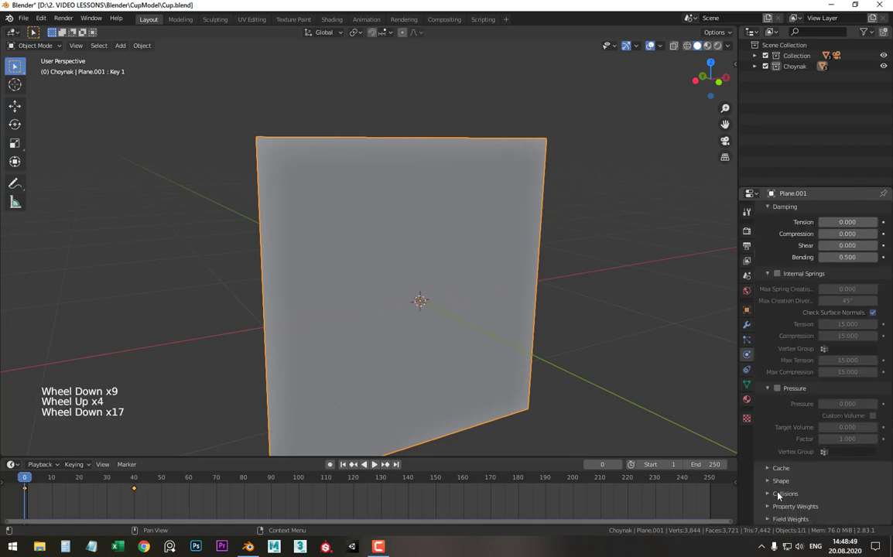
scroll(down, 3)
click(831, 472)
scroll(down, 3)
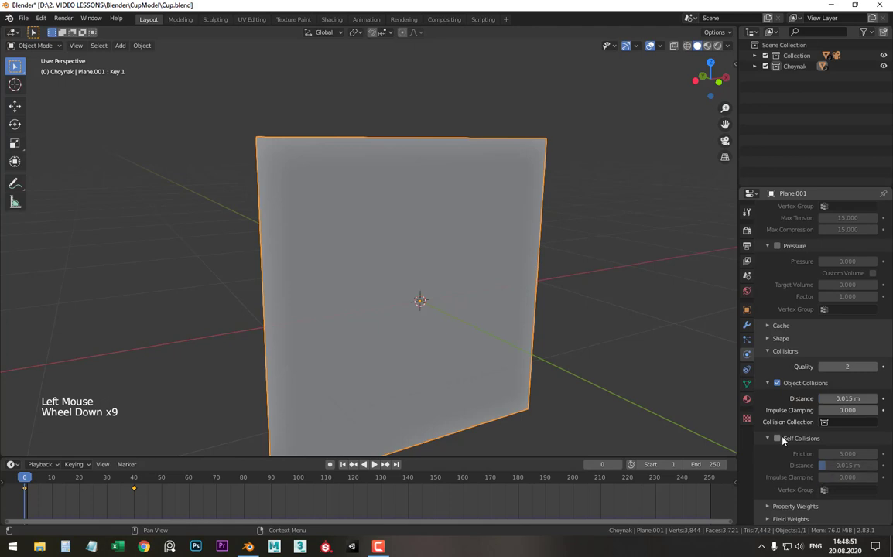
click(781, 445)
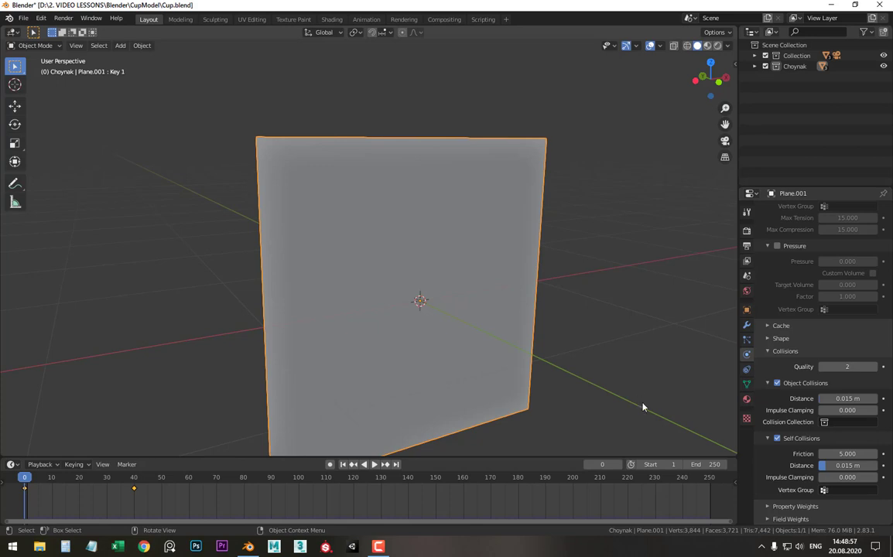
click(848, 466)
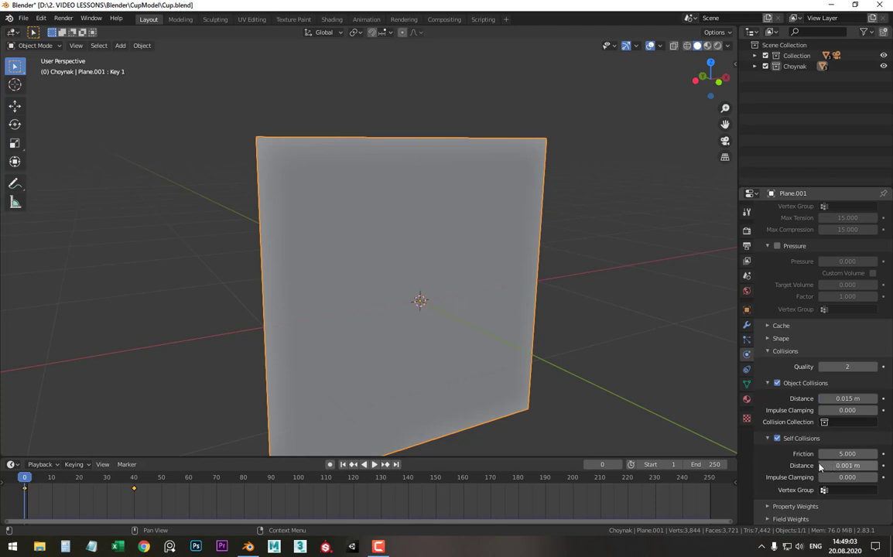
Step: Open the cloth Shape settings and select the top vertex row for the Pin Group
scroll(up, 3)
click(773, 402)
scroll(up, 3)
scroll(down, 3)
key(Tab)
scroll(down, 3)
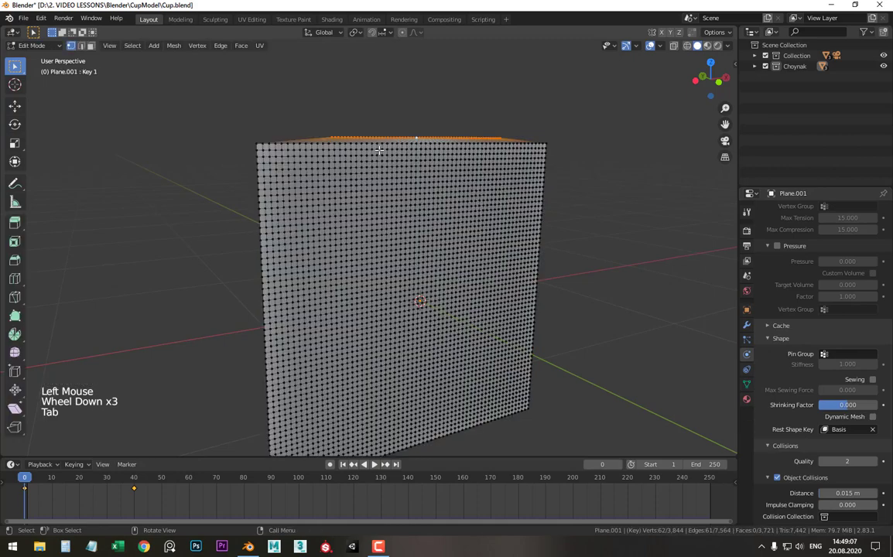
key(Tab)
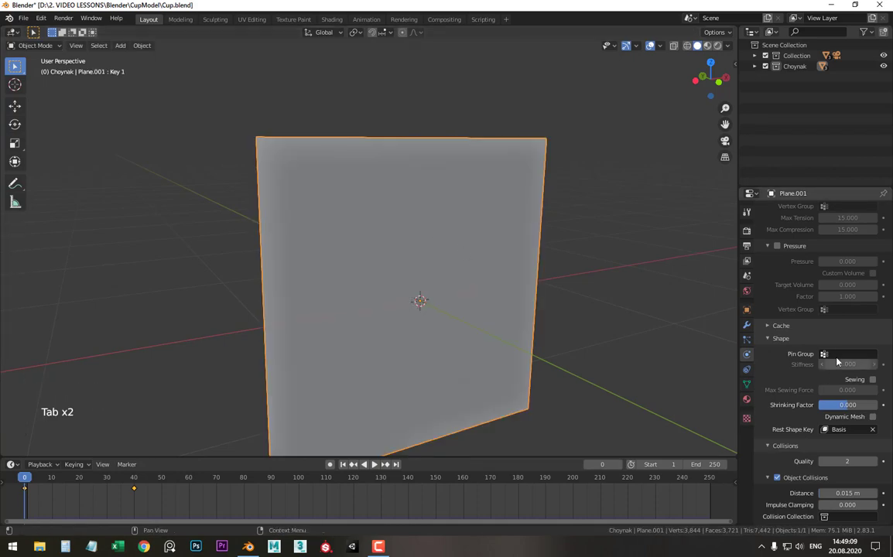
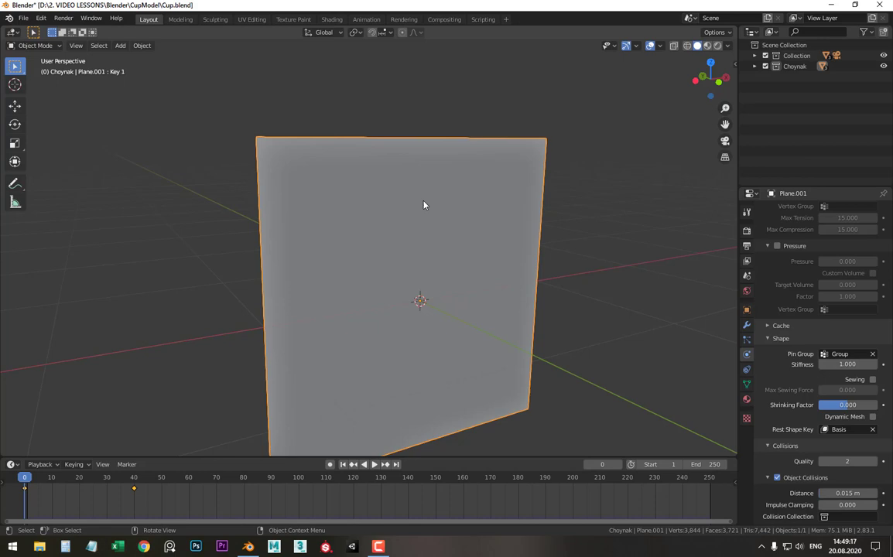
Step: Run the cloth simulation via playback and stop once the curtain has draped
middle_click(411, 199)
middle_click(400, 210)
scroll(down, 3)
middle_click(421, 250)
middle_click(435, 219)
scroll(up, 3)
scroll(up, 3)
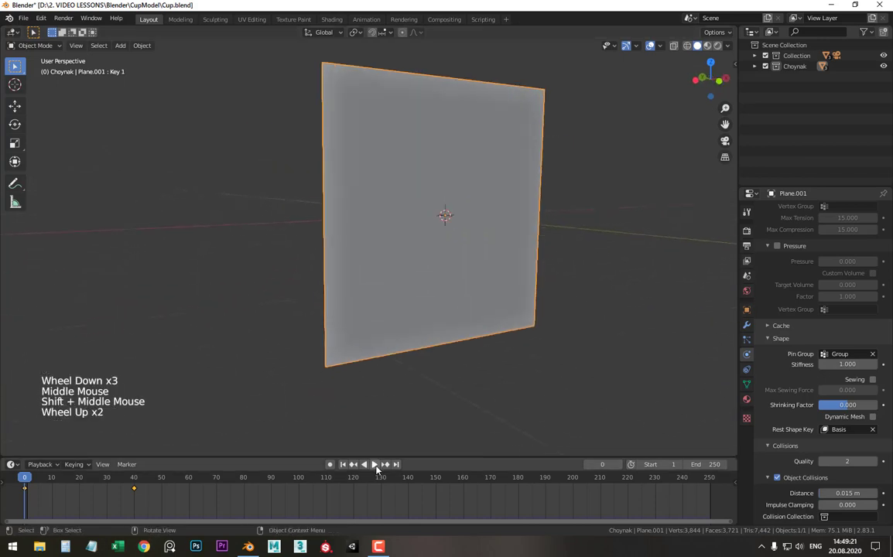
click(381, 467)
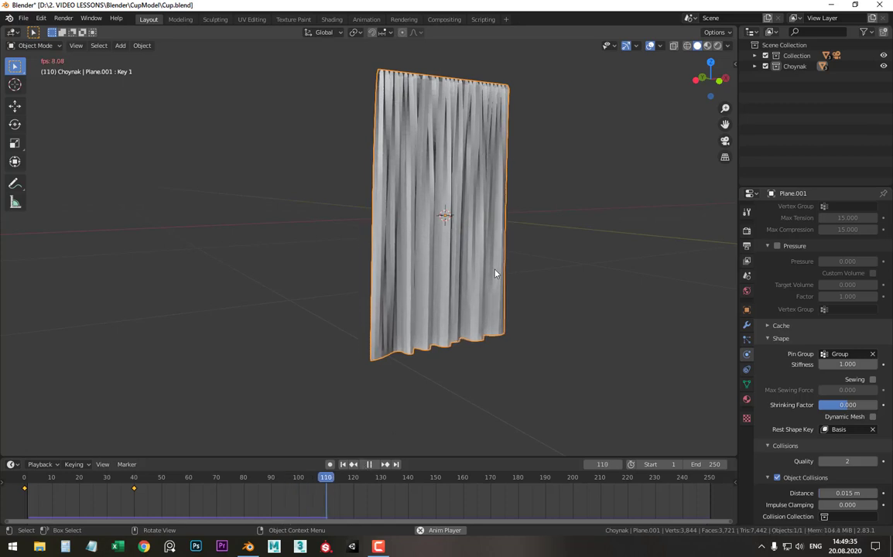
key(space)
Step: Inspect the draped curtain from all sides and set it to Shade Smooth
middle_click(563, 252)
middle_click(500, 238)
middle_click(514, 257)
scroll(up, 3)
middle_click(462, 256)
middle_click(507, 243)
scroll(down, 3)
middle_click(511, 246)
middle_click(489, 246)
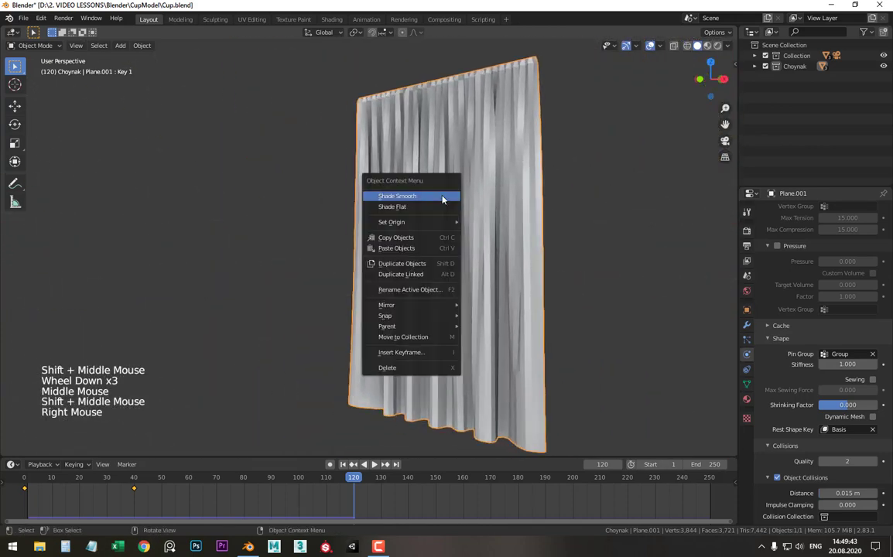
middle_click(475, 220)
middle_click(531, 211)
scroll(up, 3)
middle_click(519, 218)
scroll(down, 3)
middle_click(578, 257)
scroll(down, 3)
Step: Apply the Cloth modifier so the draped folds become permanent geometry
click(747, 324)
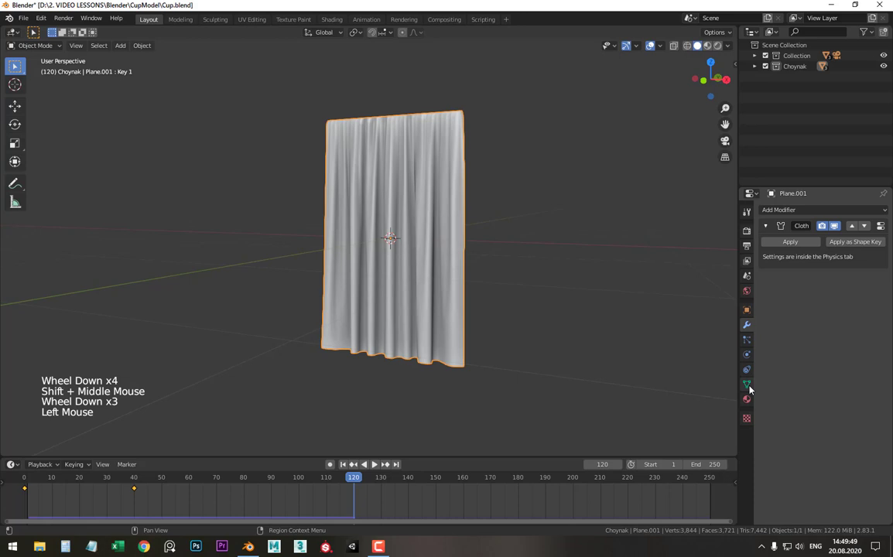
click(750, 390)
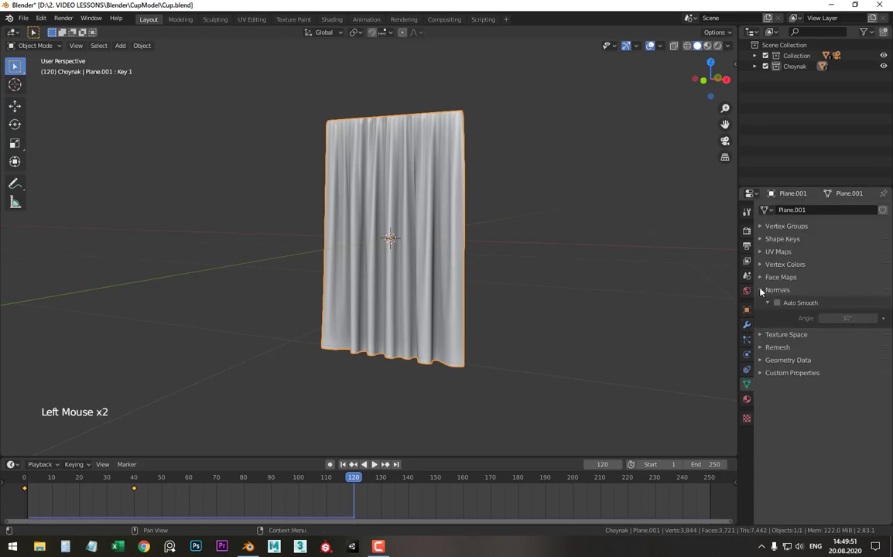
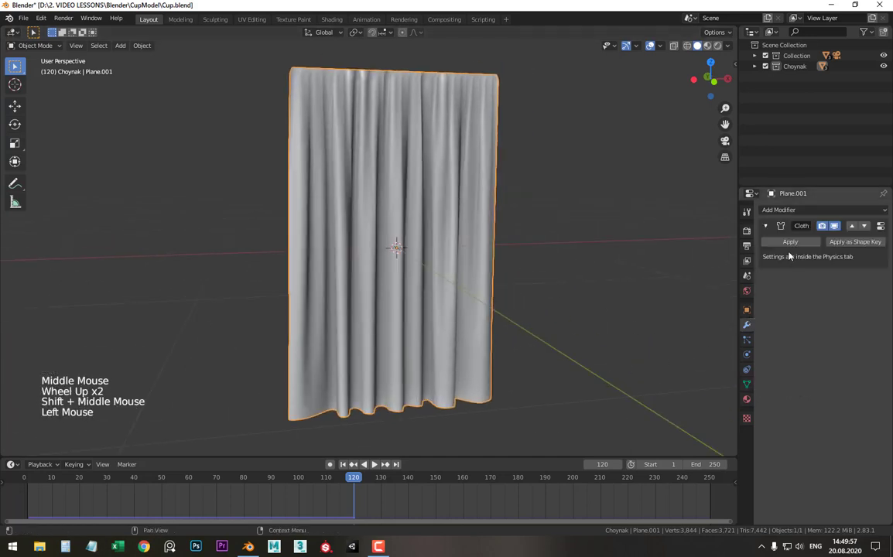
click(801, 242)
middle_click(451, 115)
middle_click(472, 132)
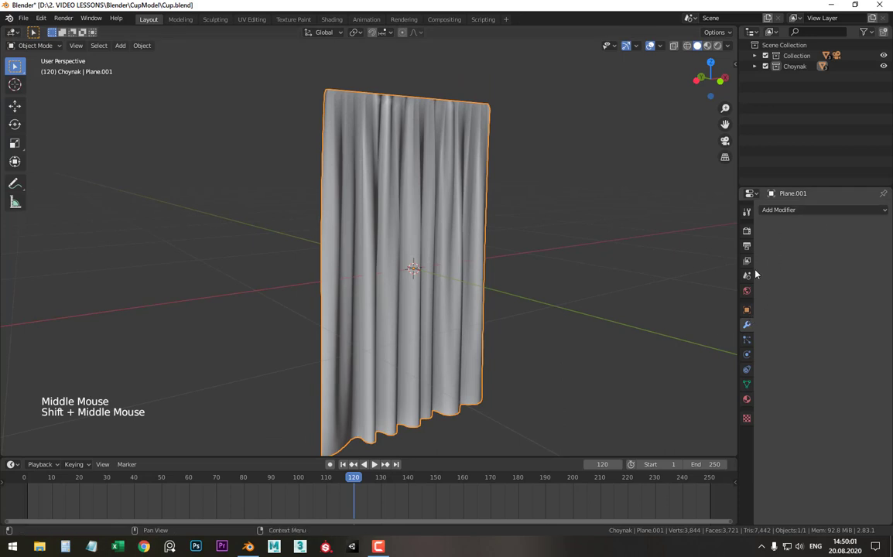
Step: Confirm the cloth physics is gone and the modifier stack is empty
click(749, 375)
click(750, 359)
scroll(up, 3)
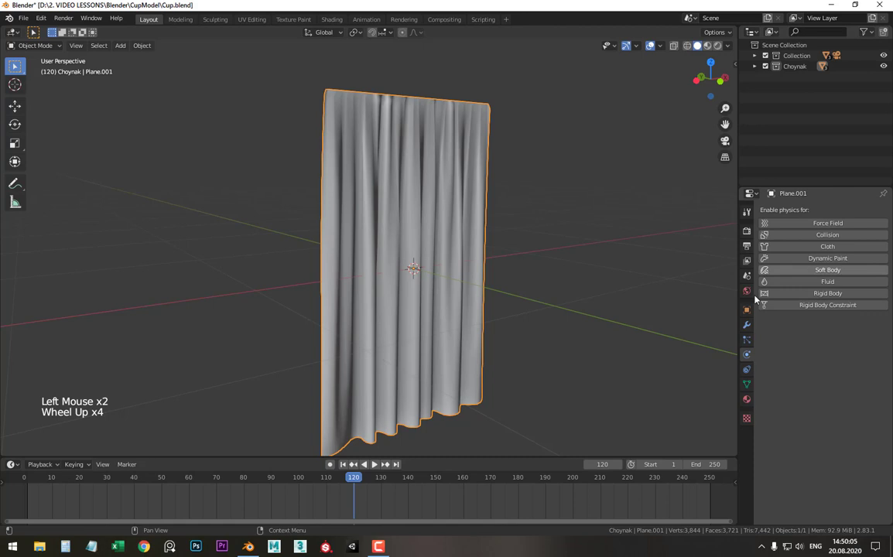
click(746, 333)
middle_click(404, 215)
middle_click(405, 196)
middle_click(456, 211)
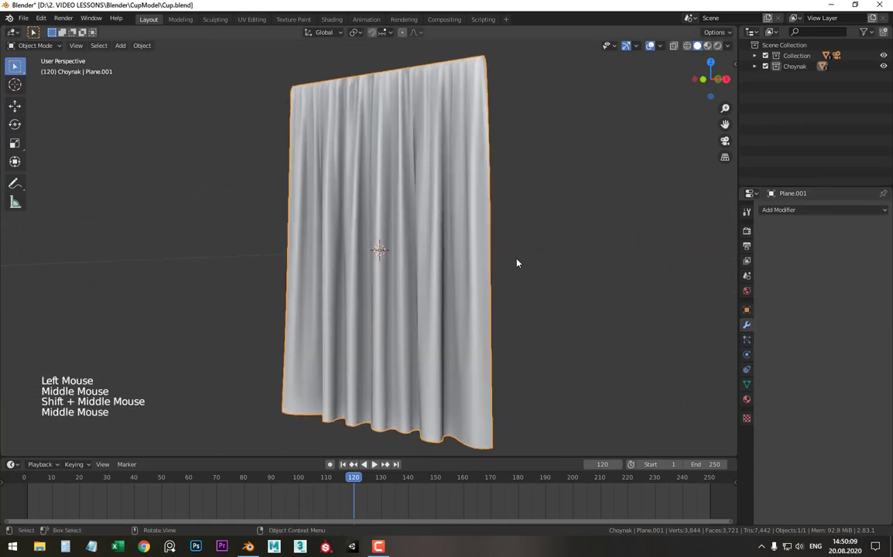
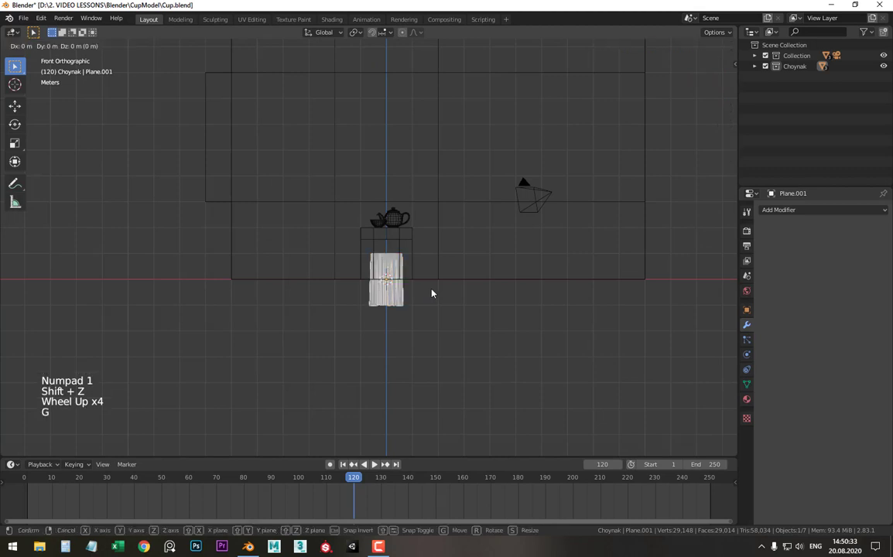
Step: Scale the curtain up to roughly wall height and raise it along Z
middle_click(460, 195)
scroll(down, 3)
key(s)
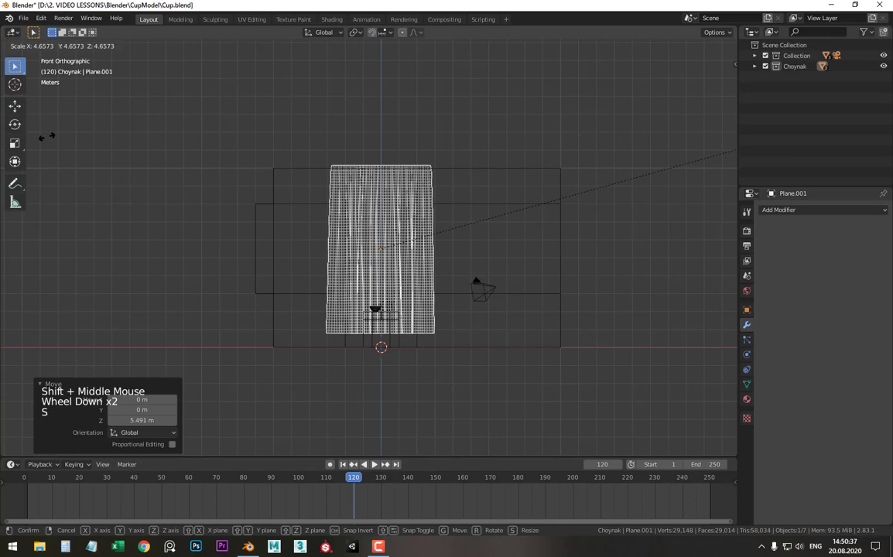
scroll(up, 3)
key(s)
key(g)
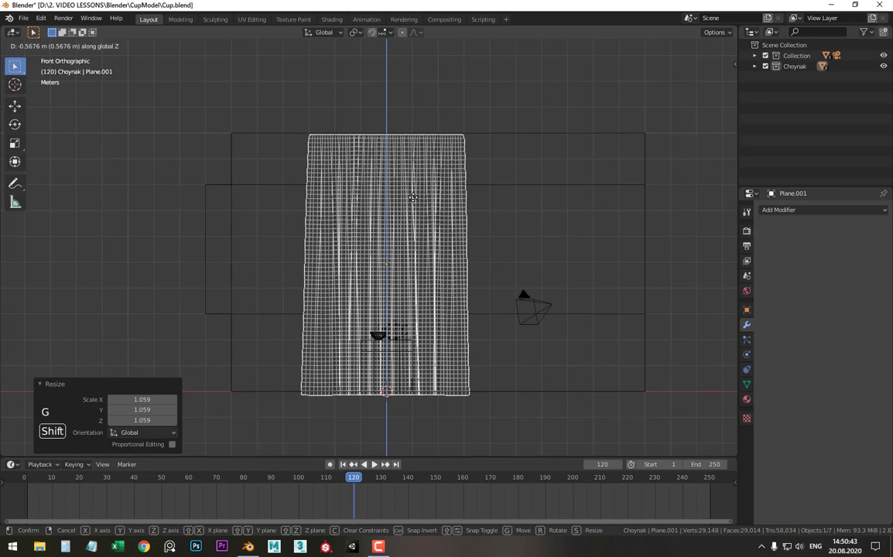
key(s)
key(g)
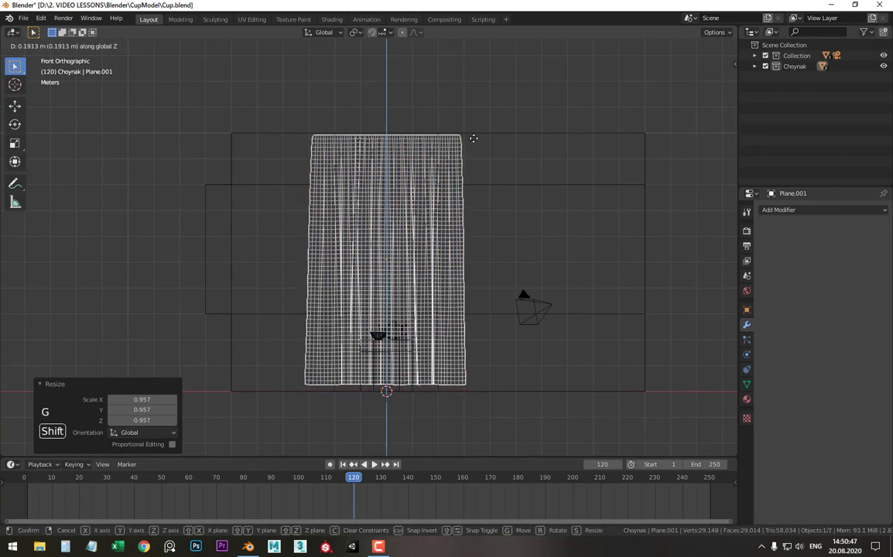
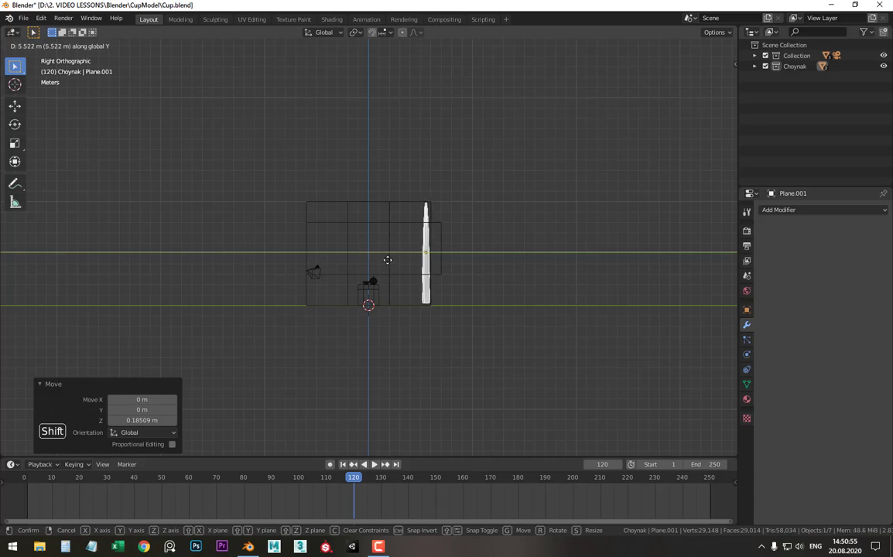
Step: Move the curtain along Y to hang against the room's back wall
scroll(up, 3)
middle_click(401, 253)
scroll(down, 3)
middle_click(391, 260)
scroll(up, 3)
key(z)
middle_click(510, 250)
click(293, 83)
scroll(down, 3)
middle_click(382, 206)
Step: Check the curtain's placement from the top view and around the room
key(KP_7)
scroll(up, 3)
key(shift+z)
click(433, 127)
scroll(down, 3)
middle_click(444, 232)
middle_click(444, 210)
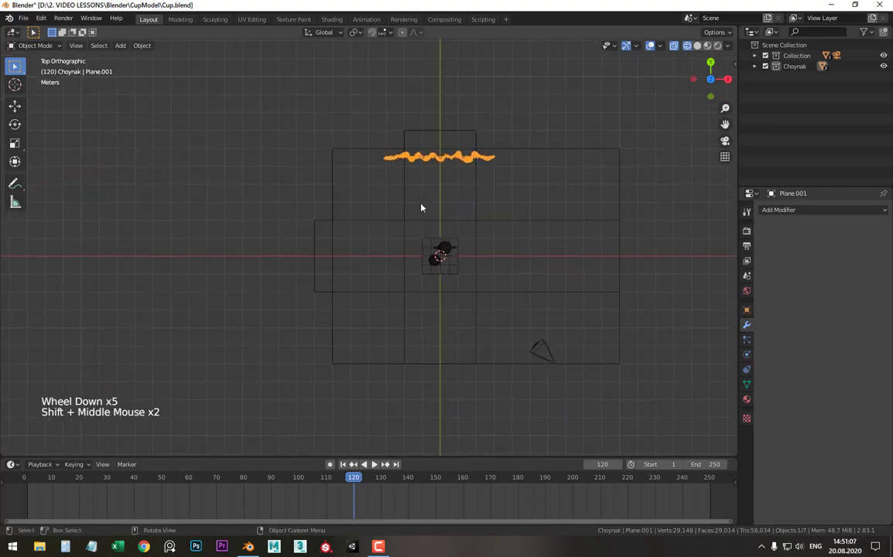
Step: From top view, duplicate the curtain (Shift+D) and rotate the copy 90 degrees
scroll(down, 3)
middle_click(445, 246)
middle_click(421, 242)
key(KP_7)
scroll(up, 3)
middle_click(402, 177)
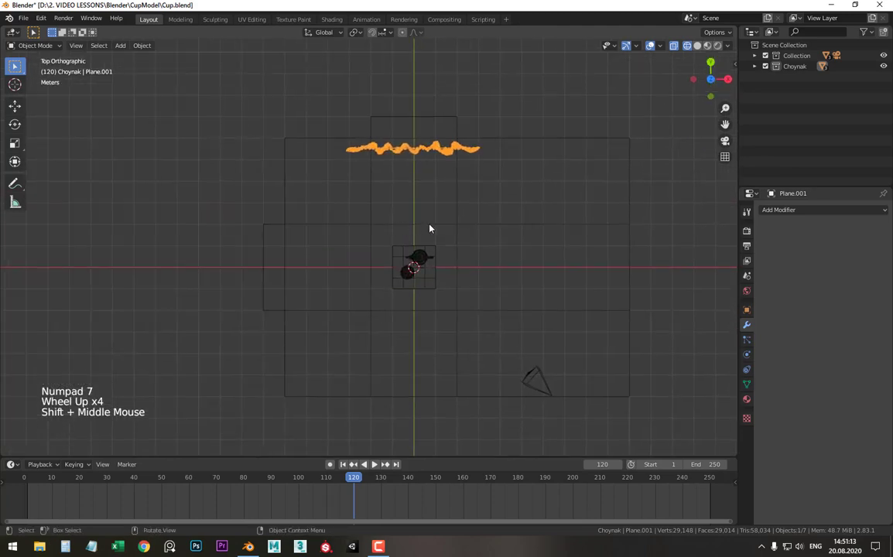
key(shift+d)
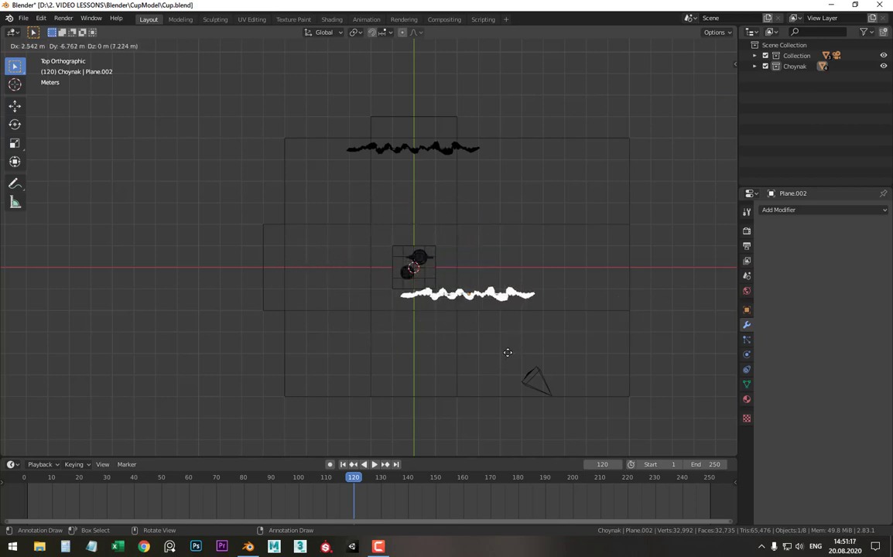
scroll(up, 3)
middle_click(433, 206)
key(r)
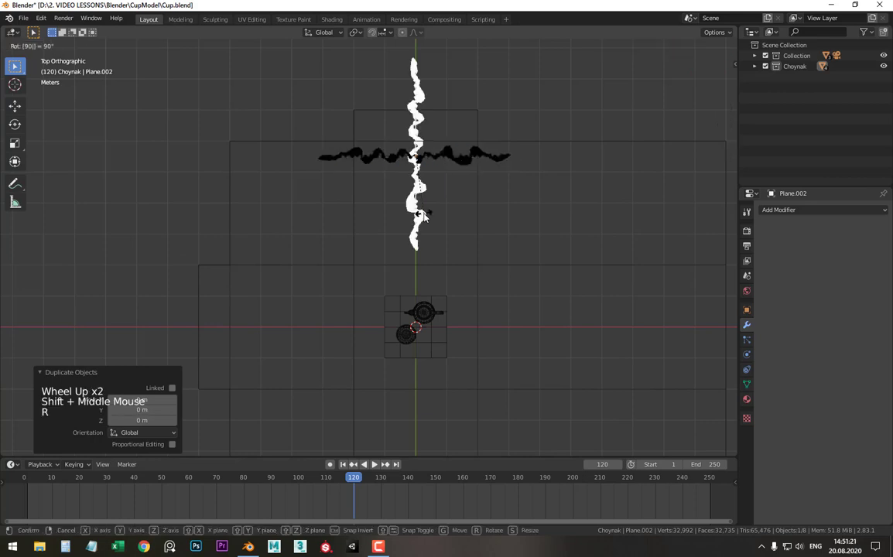
scroll(down, 3)
scroll(down, 3)
key(ctrl+z)
key(r)
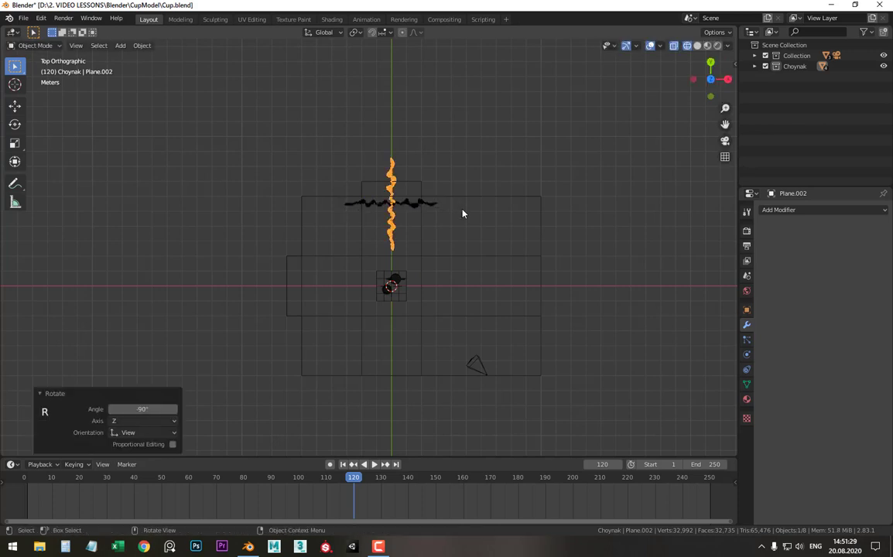
Step: Move the duplicate curtain Plane.002 over to hang along the left wall
key(g)
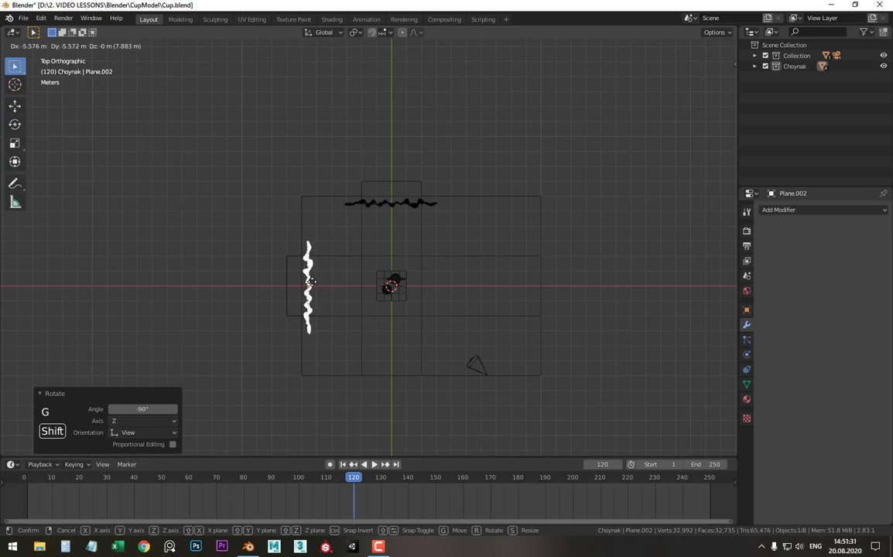
middle_click(366, 245)
scroll(up, 3)
key(z)
Step: Orbit into the room to inspect both curtains against their walls
middle_click(459, 184)
middle_click(461, 149)
scroll(up, 3)
middle_click(448, 140)
click(445, 142)
middle_click(498, 180)
scroll(down, 3)
middle_click(391, 187)
click(344, 187)
middle_click(434, 191)
scroll(up, 3)
middle_click(399, 209)
scroll(up, 3)
middle_click(452, 213)
Step: Shift the original back-wall curtain sideways so it sits beside the window opening
click(436, 197)
key(g)
middle_click(411, 201)
scroll(down, 3)
middle_click(386, 223)
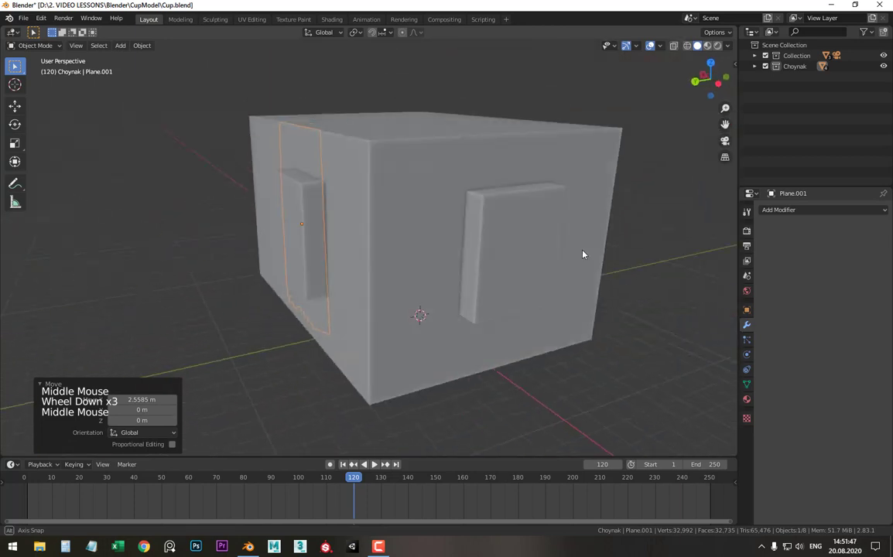
Step: Separate the two window panes from the room walls into their own object Plane.003 and select it
scroll(up, 3)
middle_click(344, 215)
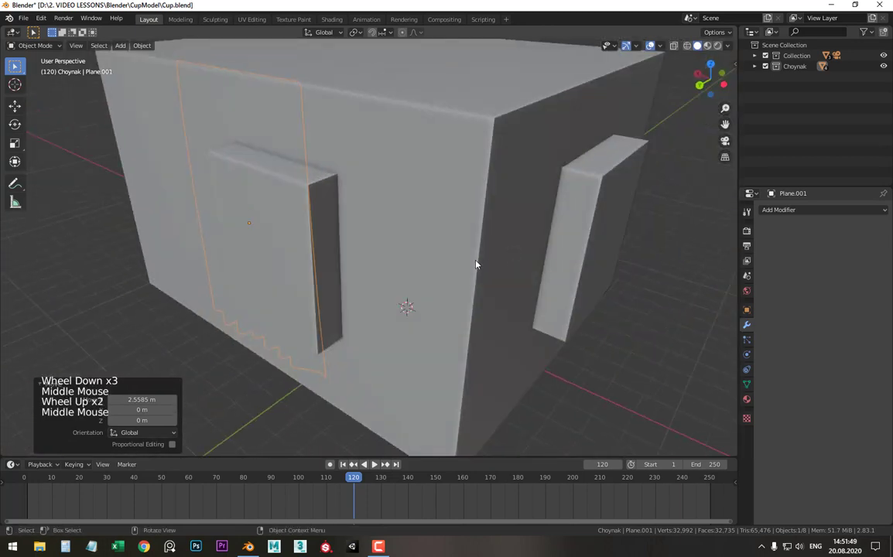
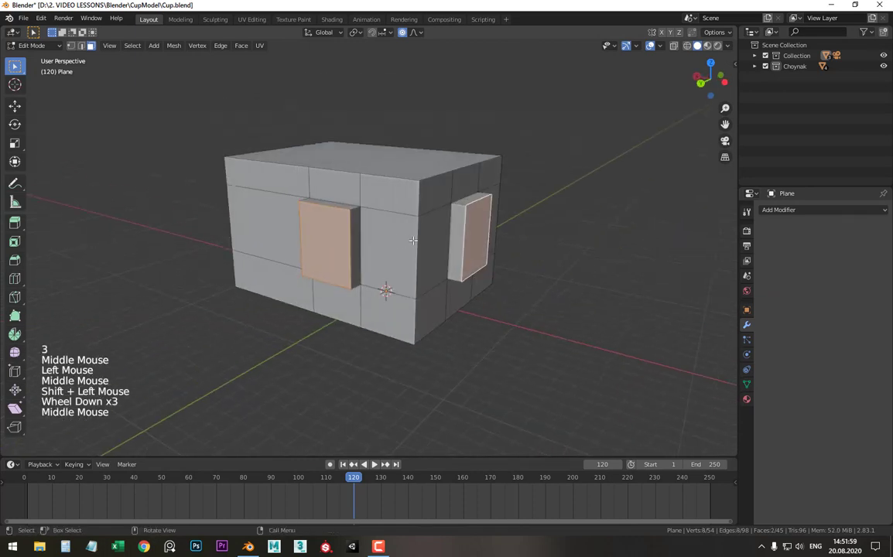
key(p)
key(Tab)
middle_click(410, 243)
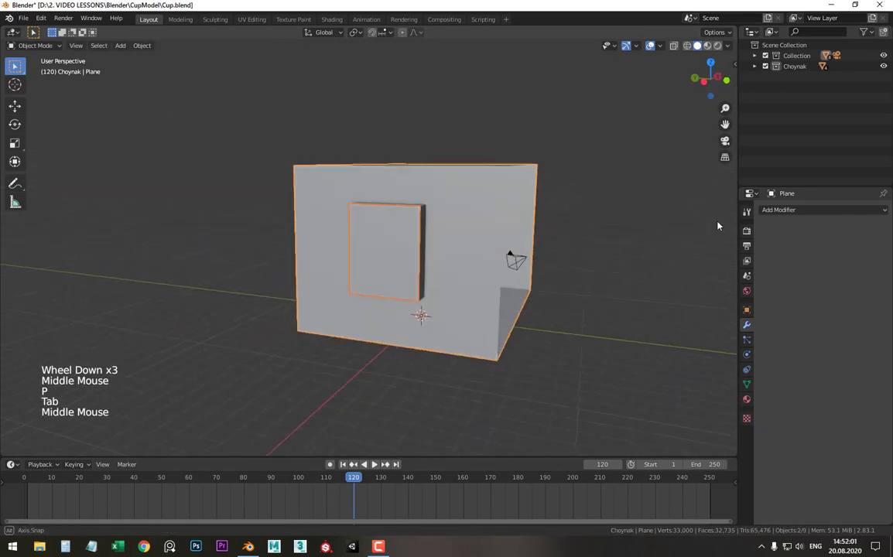
click(386, 215)
middle_click(403, 246)
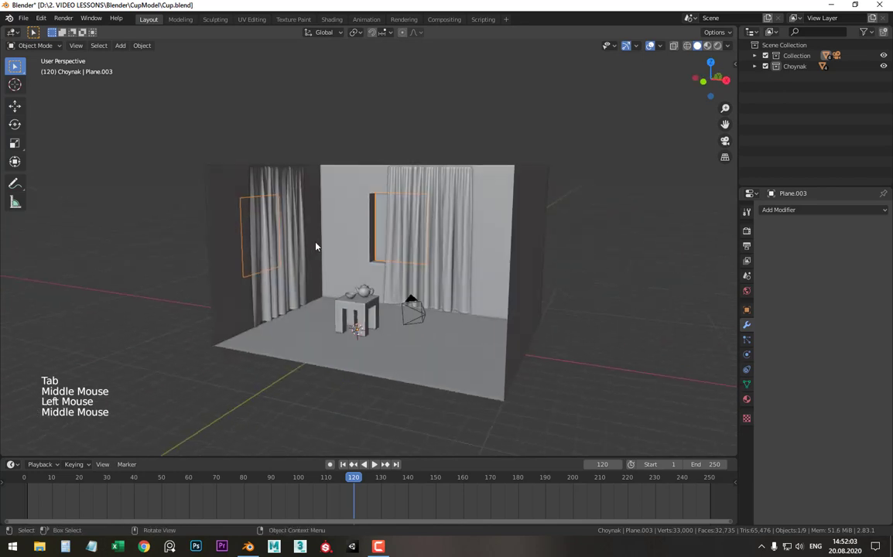
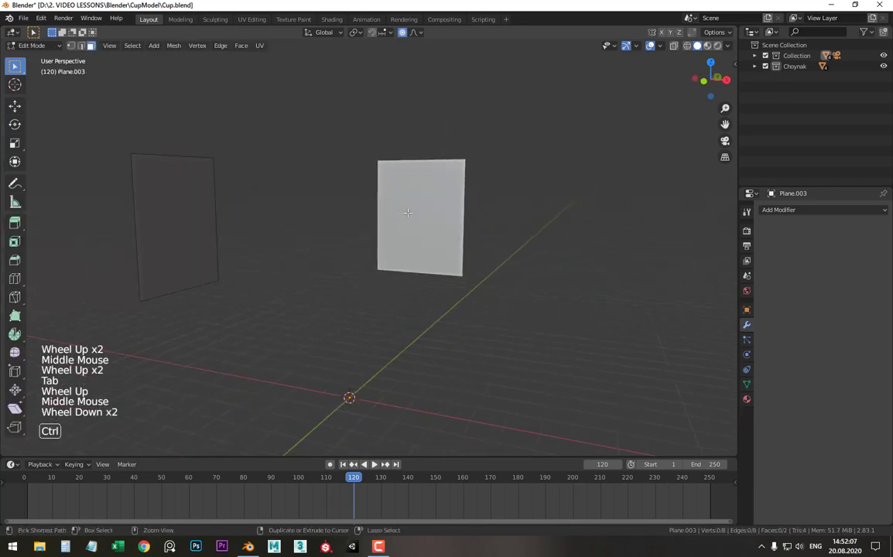
Step: Add a vertical edge loop down the middle of the window panel to divide it into two panes
key(ctrl+t)
key(Escape)
key(ctrl+r)
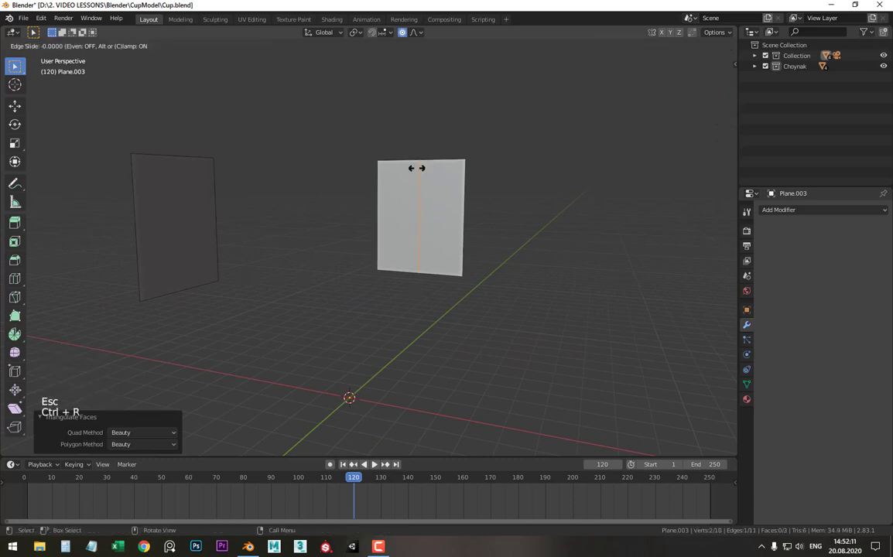
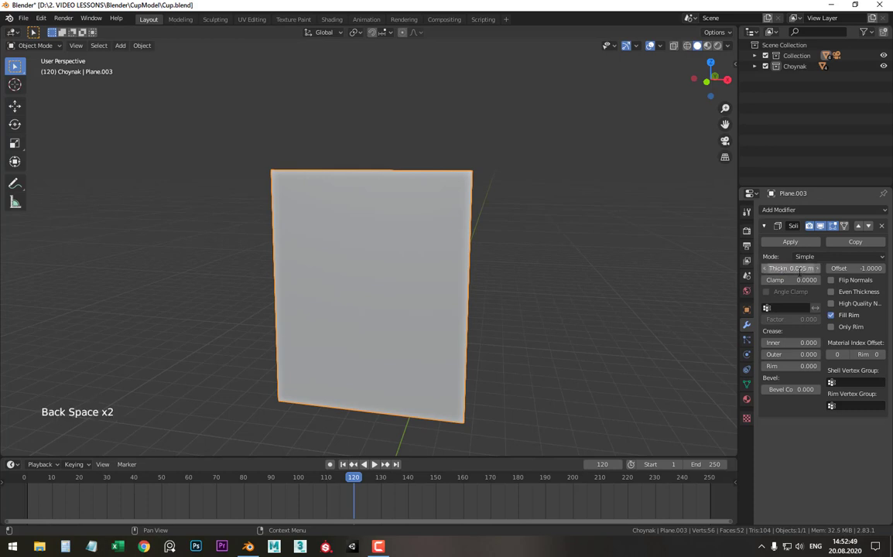
Step: Collapse the Solidify modifier and create a new material for the window panel in Material Properties
scroll(down, 3)
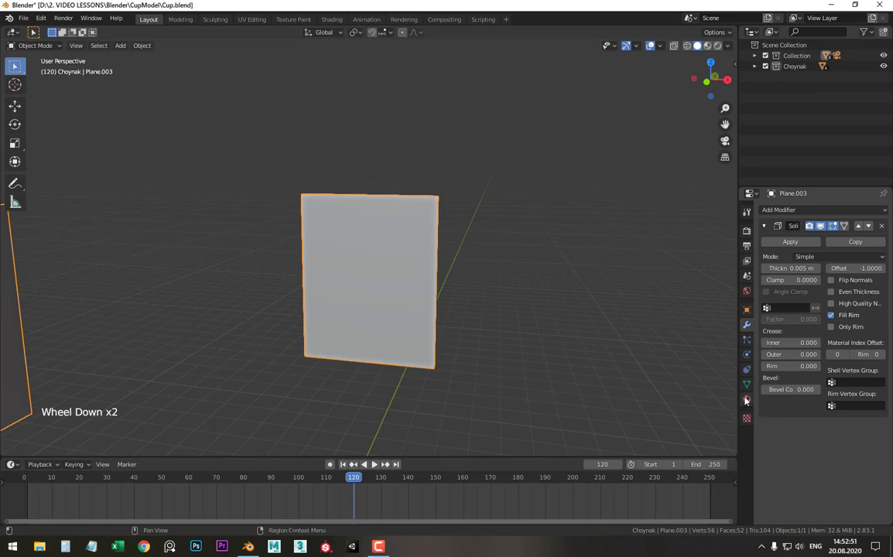
click(747, 394)
click(752, 332)
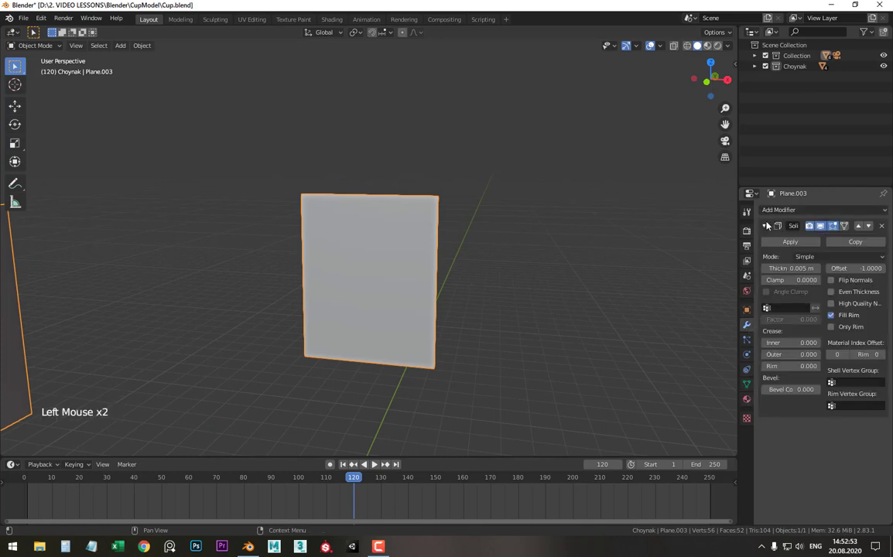
click(764, 227)
click(756, 402)
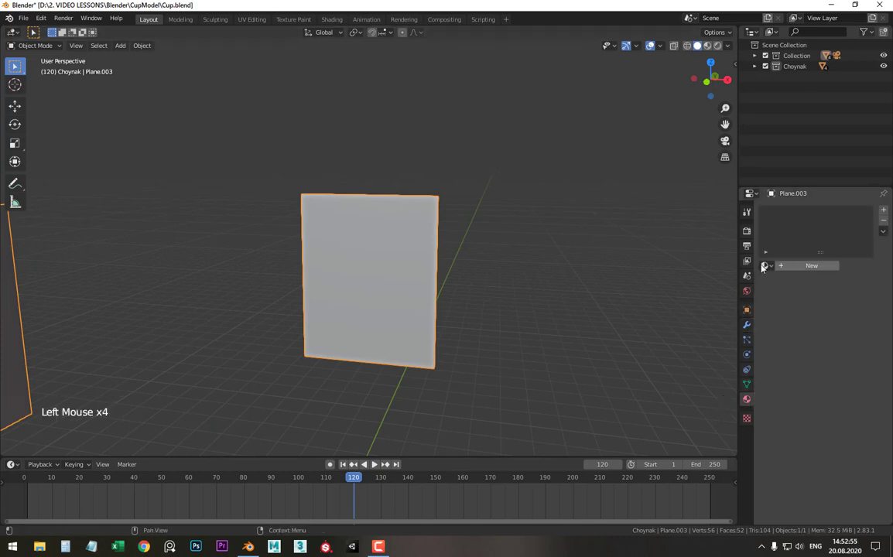
click(769, 270)
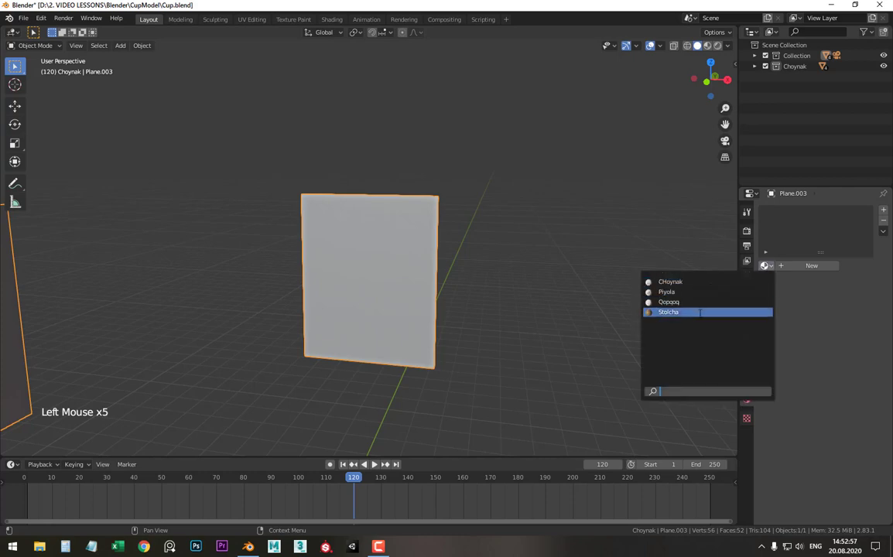
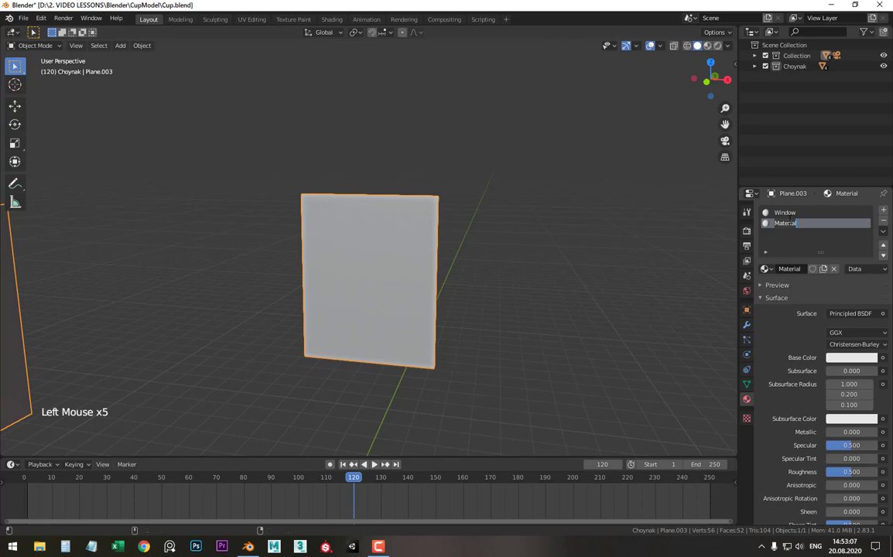
key(BackSpace)
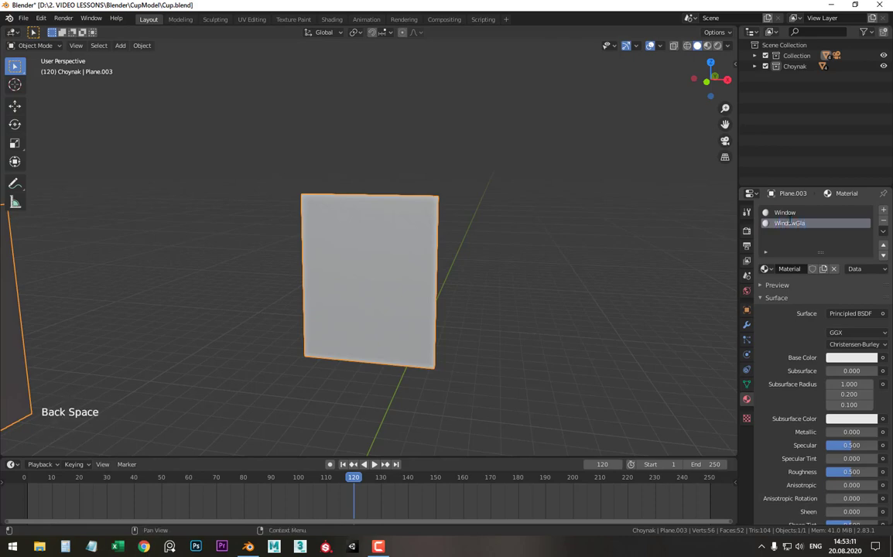
Step: Add a second material slot and name the two materials Window and WindowGlass
scroll(down, 3)
scroll(up, 3)
click(799, 220)
double_click(801, 208)
scroll(down, 3)
scroll(down, 3)
scroll(up, 3)
scroll(down, 3)
scroll(up, 3)
Step: Adjust the material's Viewport Display settings, including its display colour
middle_click(386, 250)
scroll(down, 3)
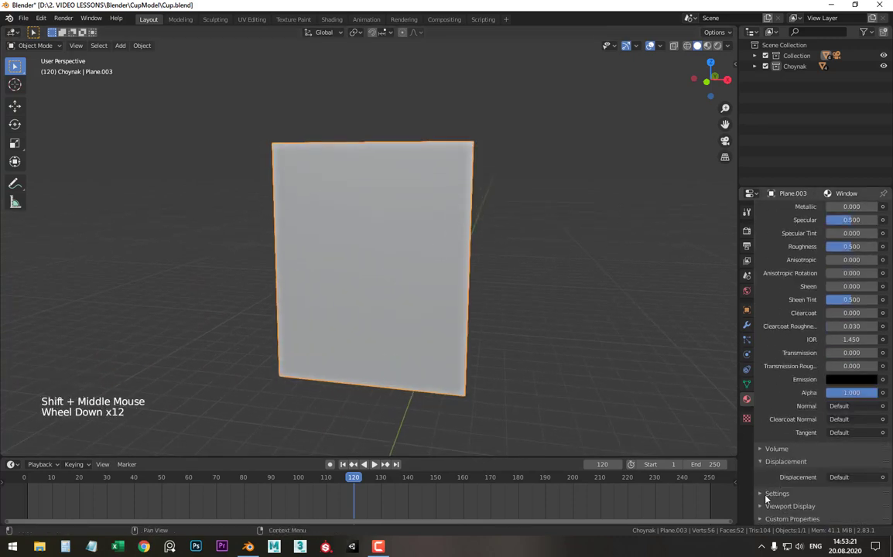
click(762, 506)
scroll(down, 3)
click(851, 359)
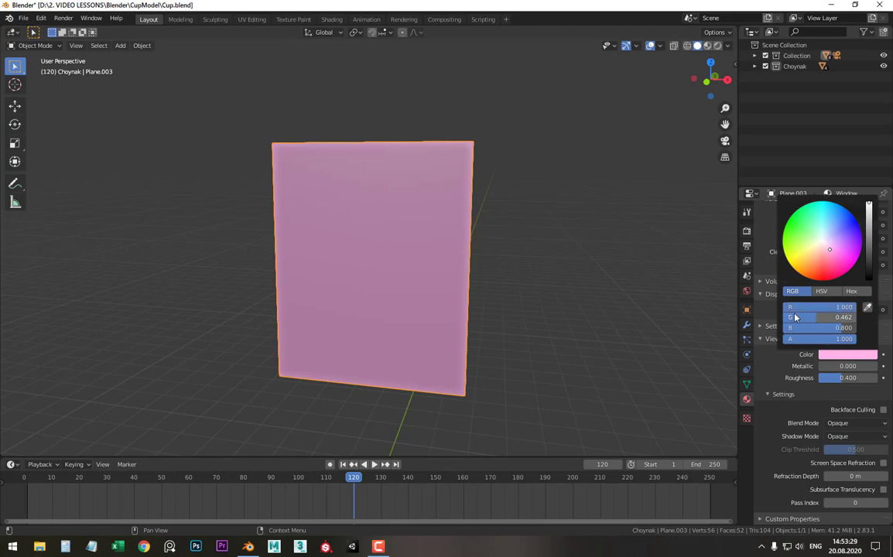
scroll(up, 3)
scroll(down, 3)
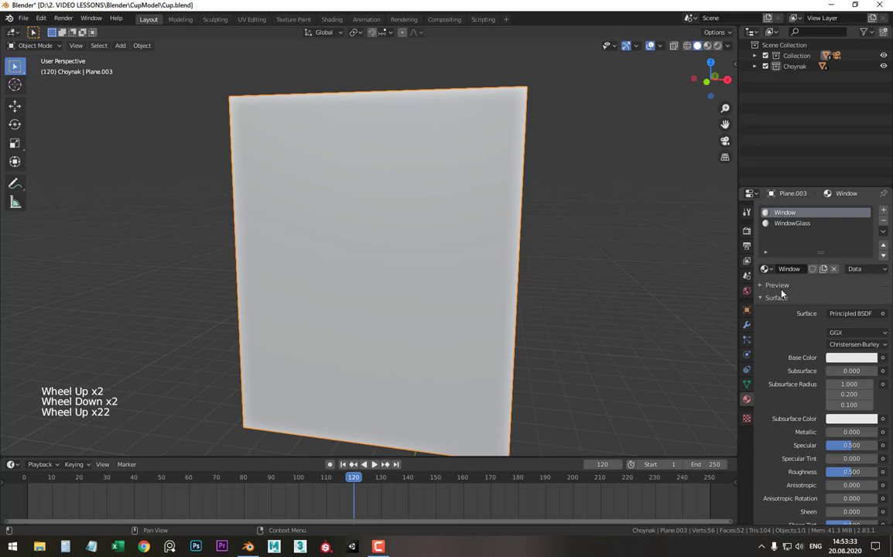
click(767, 303)
scroll(up, 3)
scroll(down, 3)
Step: Enter Edit Mode on the window and make WindowGlass the active material slot
key(Tab)
scroll(up, 3)
click(794, 225)
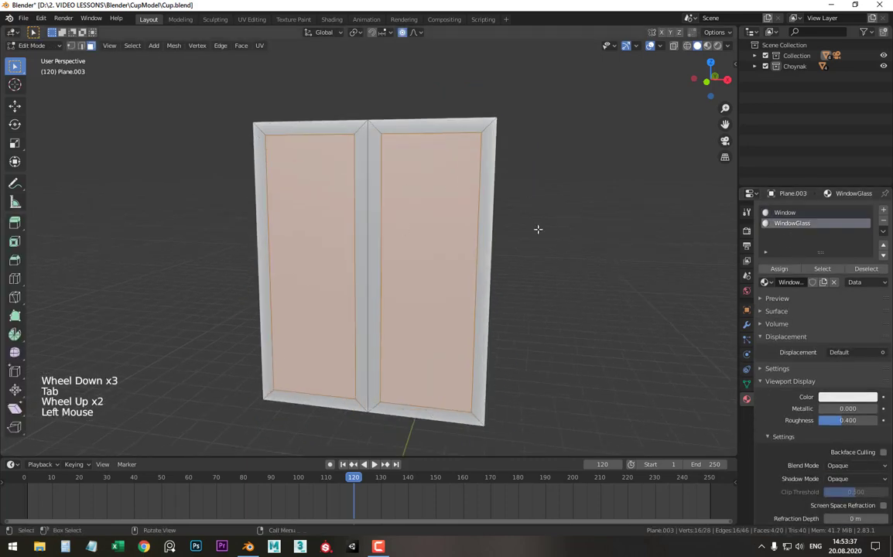
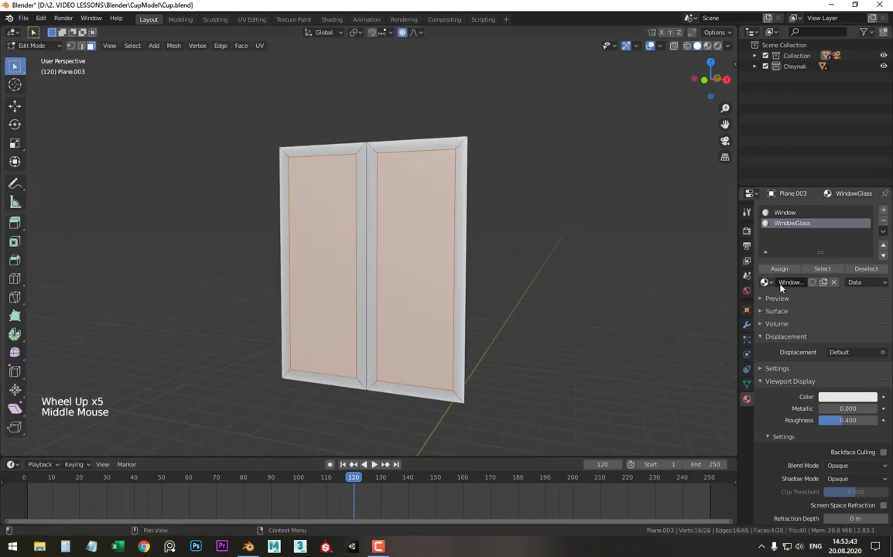
Step: Assign the WindowGlass material to the window's two inner pane faces
click(786, 229)
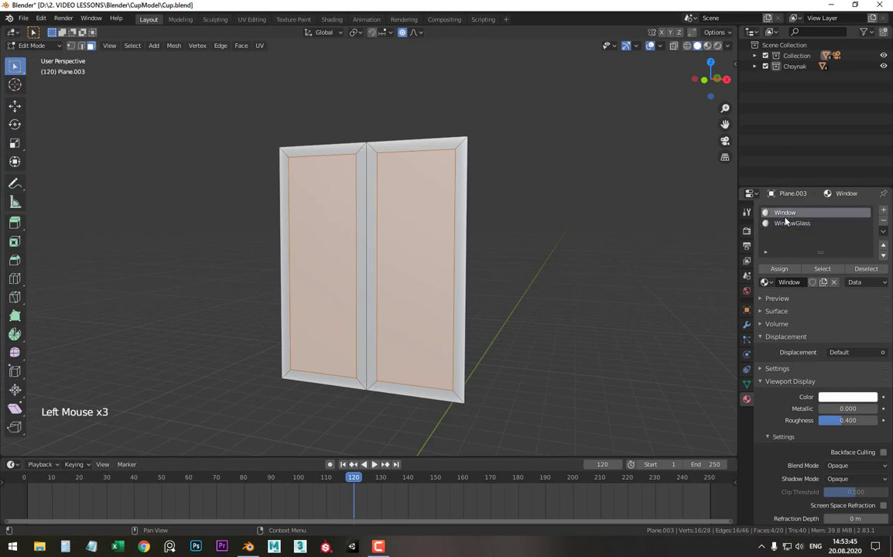
click(789, 229)
click(792, 271)
scroll(up, 3)
key(Tab)
scroll(down, 3)
middle_click(429, 237)
scroll(up, 3)
click(423, 198)
scroll(up, 3)
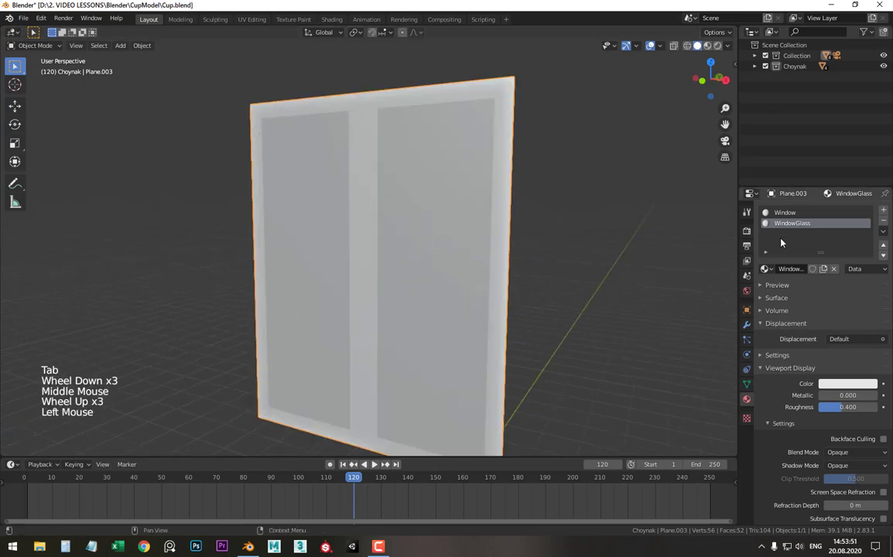
Step: Set WindowGlass's viewport display colour to light blue and orbit to check the white-framed panes
click(783, 227)
scroll(down, 3)
click(834, 356)
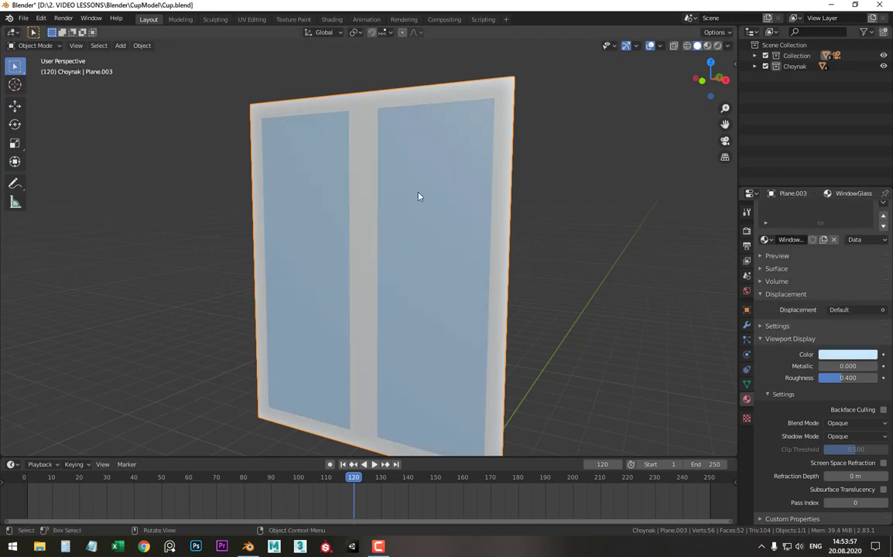
scroll(down, 3)
middle_click(387, 312)
middle_click(481, 281)
click(451, 306)
middle_click(457, 274)
Step: Preview the isolated blue-glass windows in rendered shading, then orbit them in solid shading
key(z)
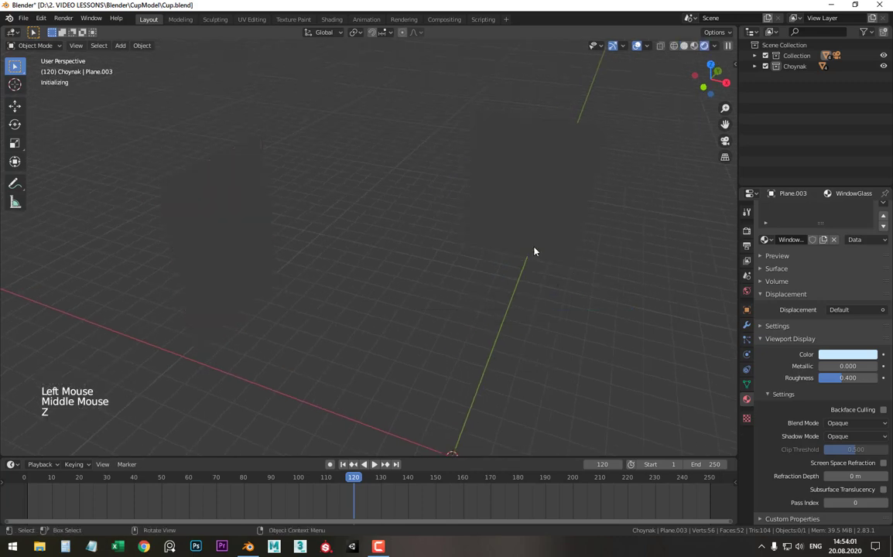
middle_click(547, 280)
key(z)
scroll(up, 3)
click(763, 344)
click(766, 299)
scroll(down, 3)
scroll(up, 3)
middle_click(427, 130)
scroll(up, 3)
middle_click(505, 175)
middle_click(446, 193)
key(z)
scroll(down, 3)
middle_click(442, 230)
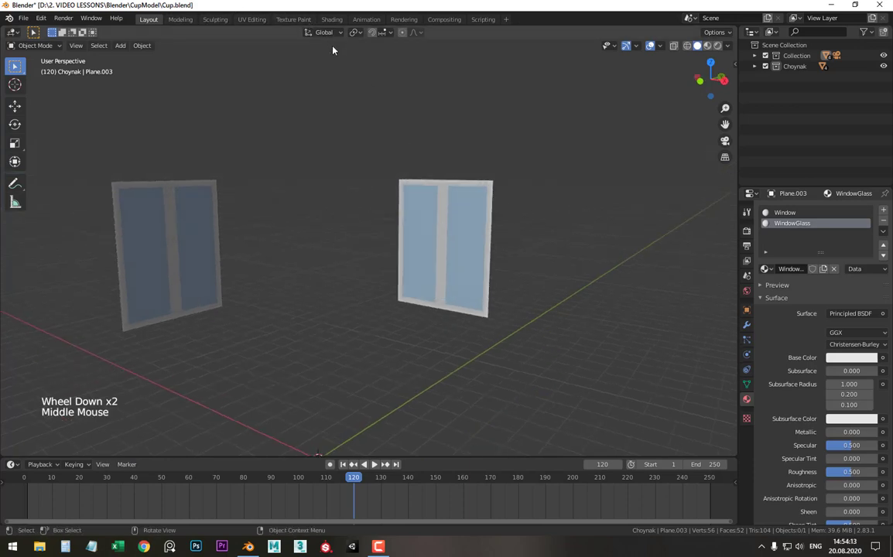
scroll(down, 3)
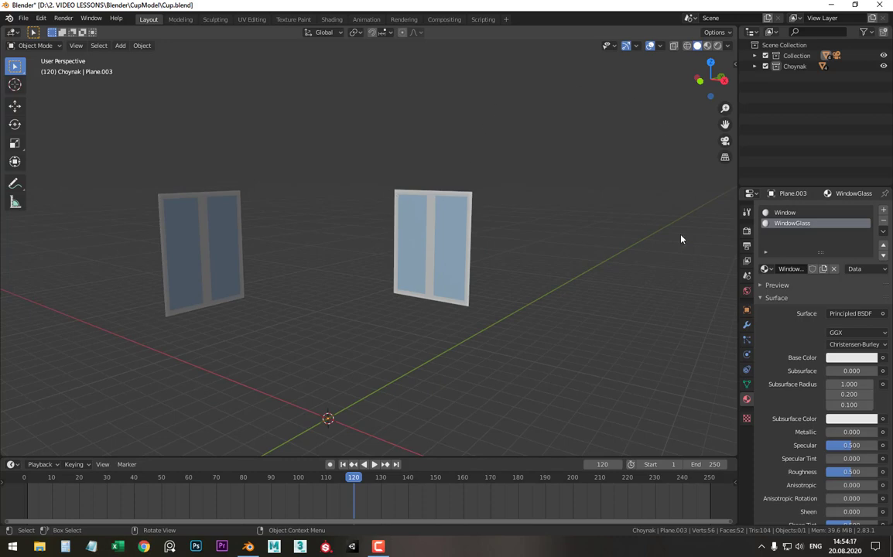
Step: Bring the whole room back into view (Alt+H) and orbit to face the curtained walls
key(alt+h)
scroll(down, 3)
middle_click(392, 235)
click(410, 119)
middle_click(416, 204)
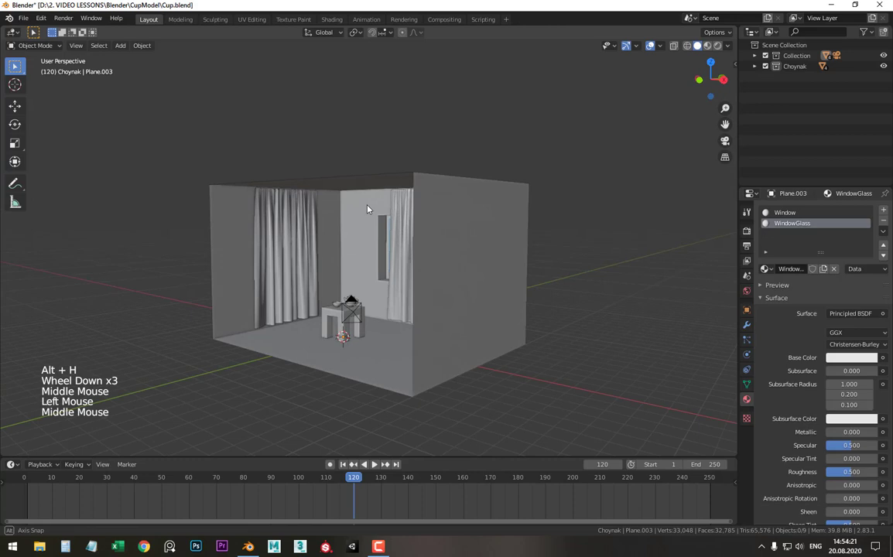